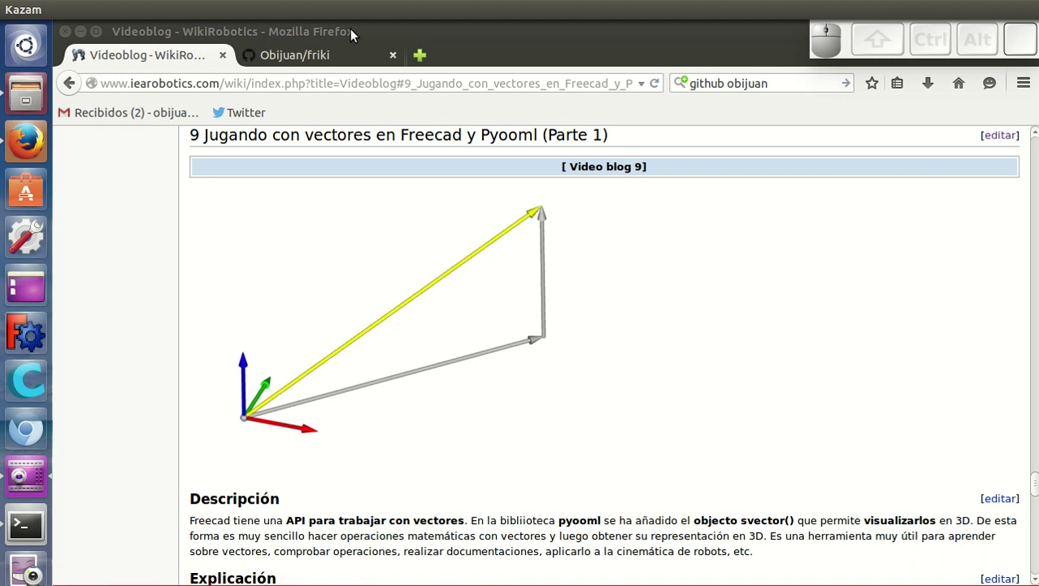
Switch Firefox to the Obijuan/friki GitHub repository tab
click(289, 63)
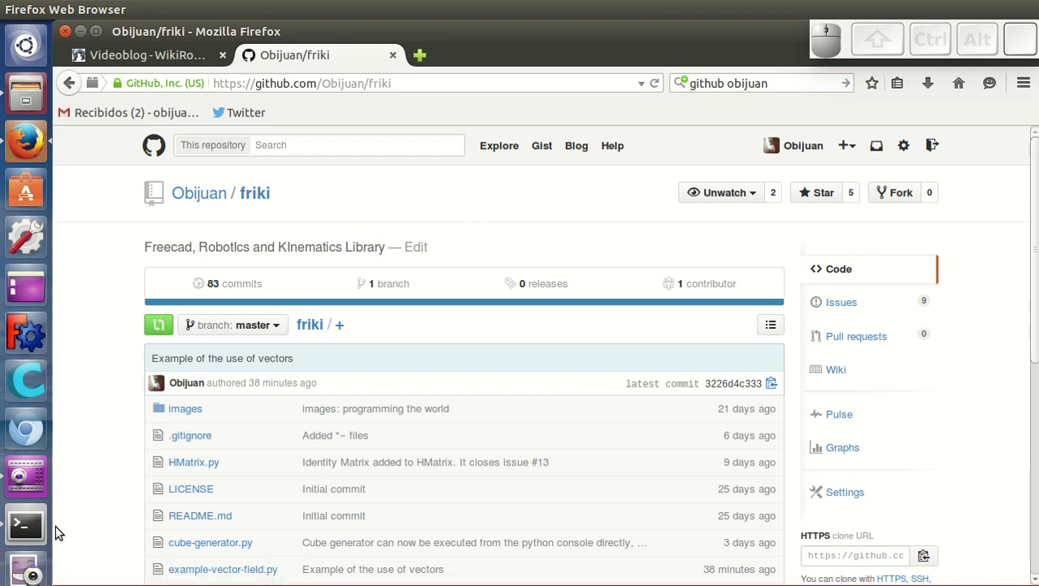
Launch FreeCAD by running the freecad command in a new Terminal
click(31, 525)
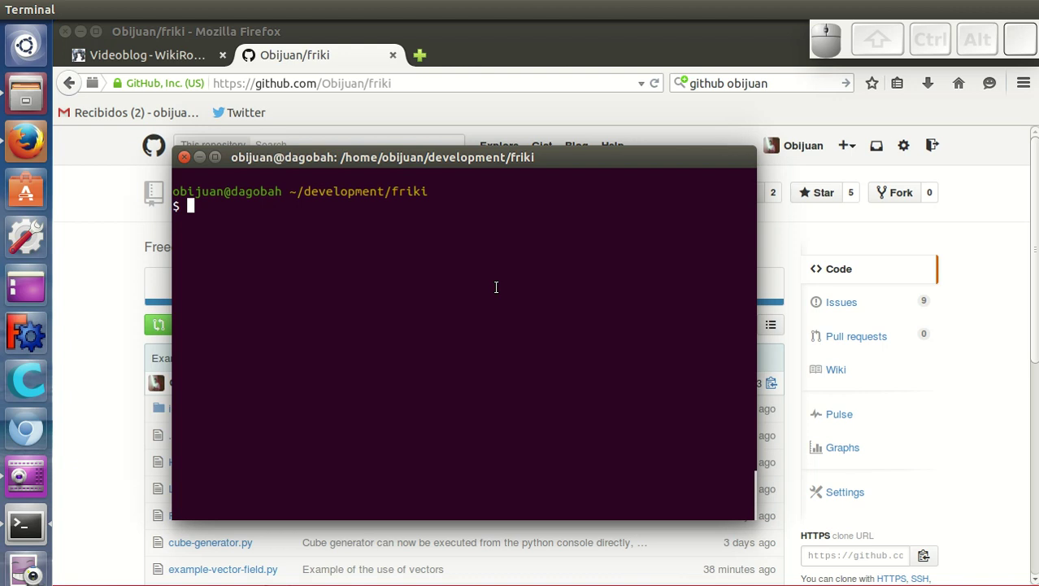
key(space)
key(Return)
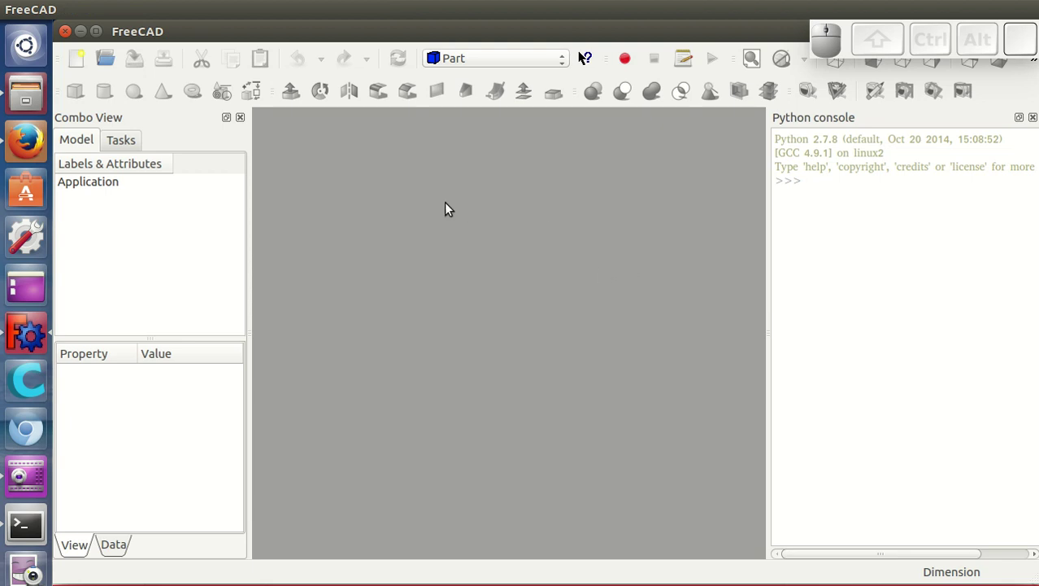
Create a new Unnamed document and focus the Python console on a fresh prompt
click(810, 175)
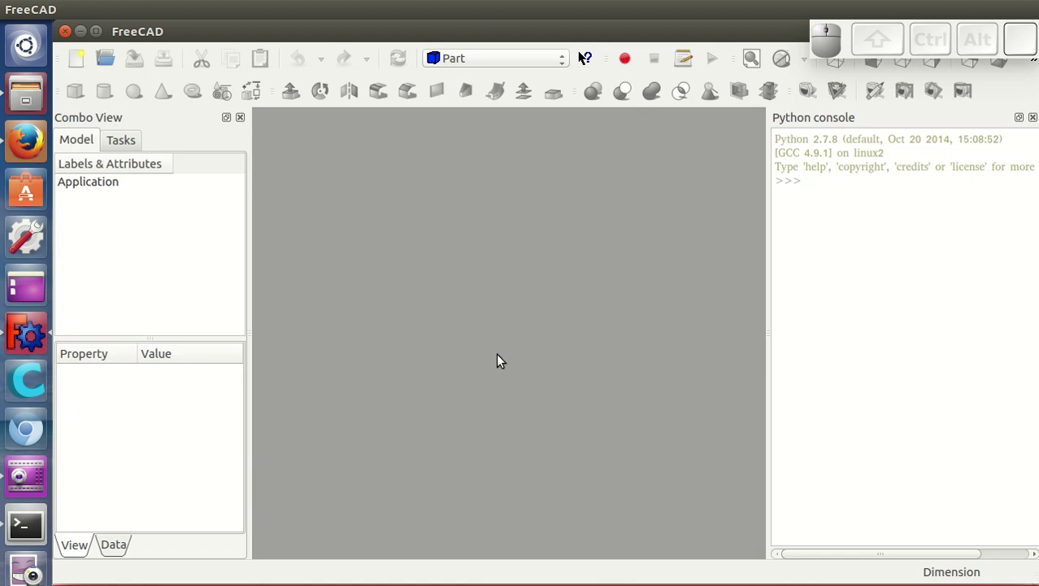
click(86, 69)
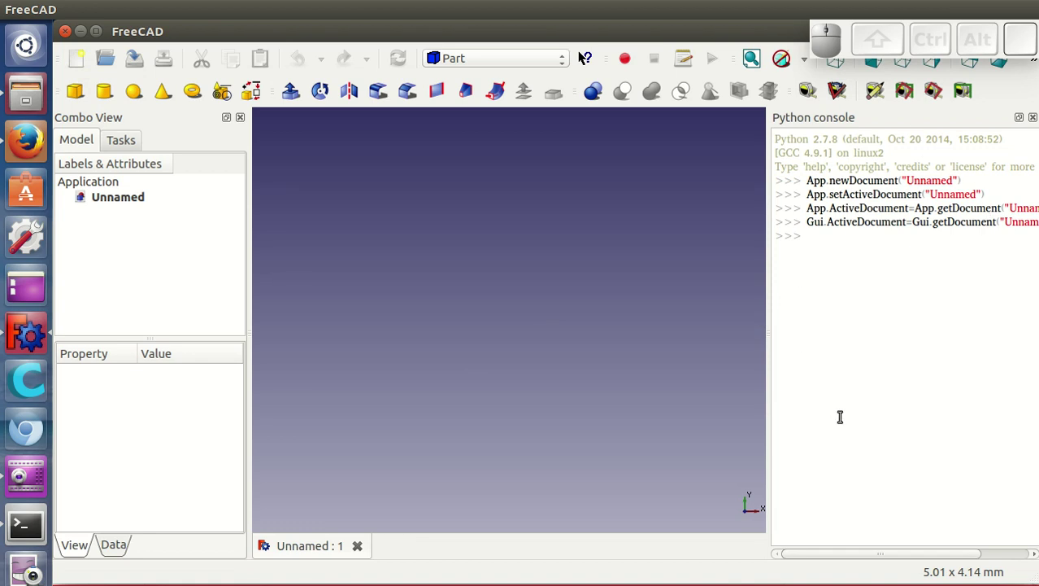
click(845, 227)
key(Return)
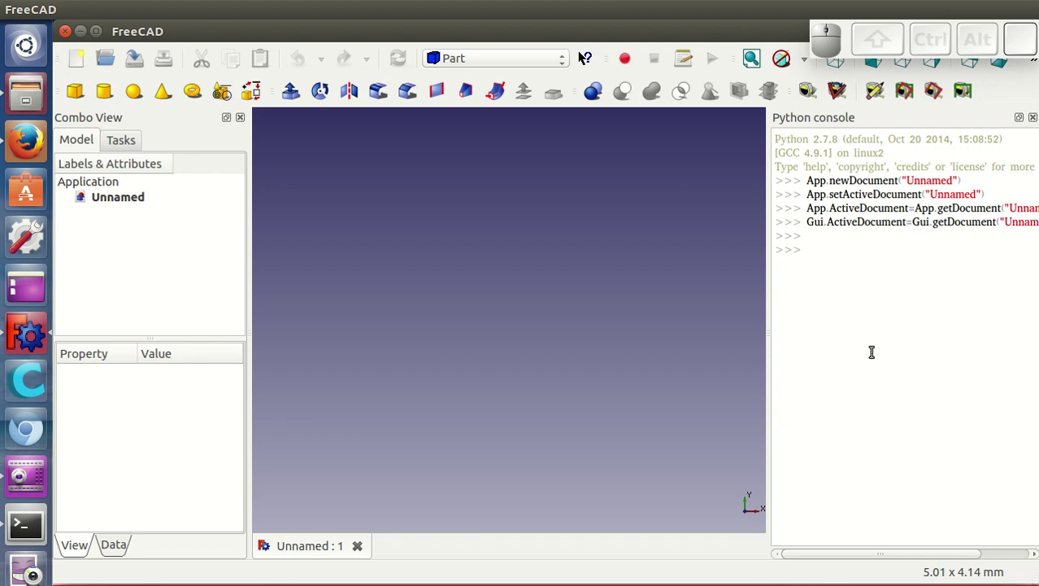
Import Vector from FreeCAD and define v1 = Vector(30, 10, 0)
key(space)
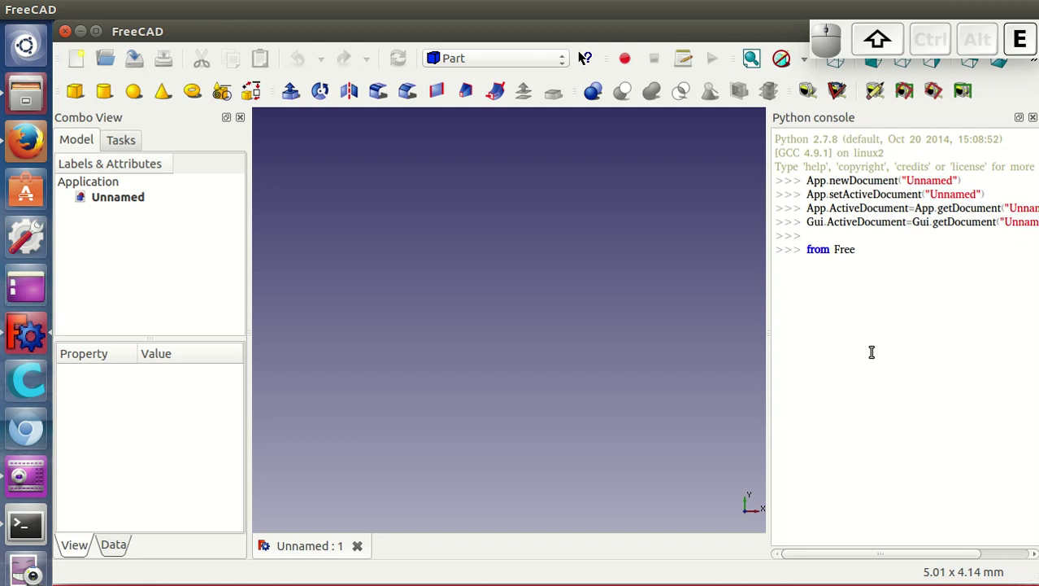
key(space)
key(shift+space)
key(Return)
key(Return)
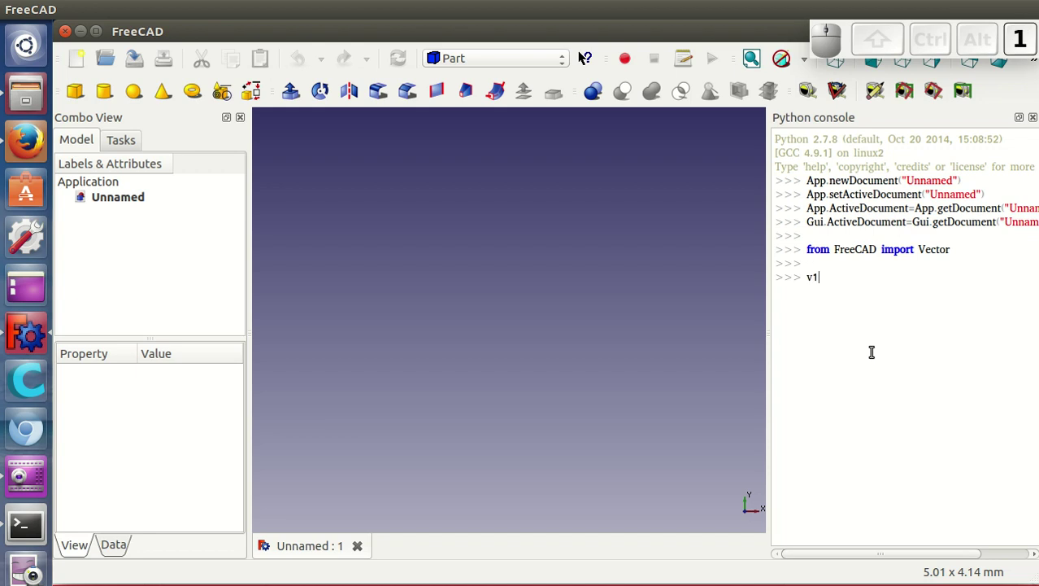
key(space)
key(shift+0)
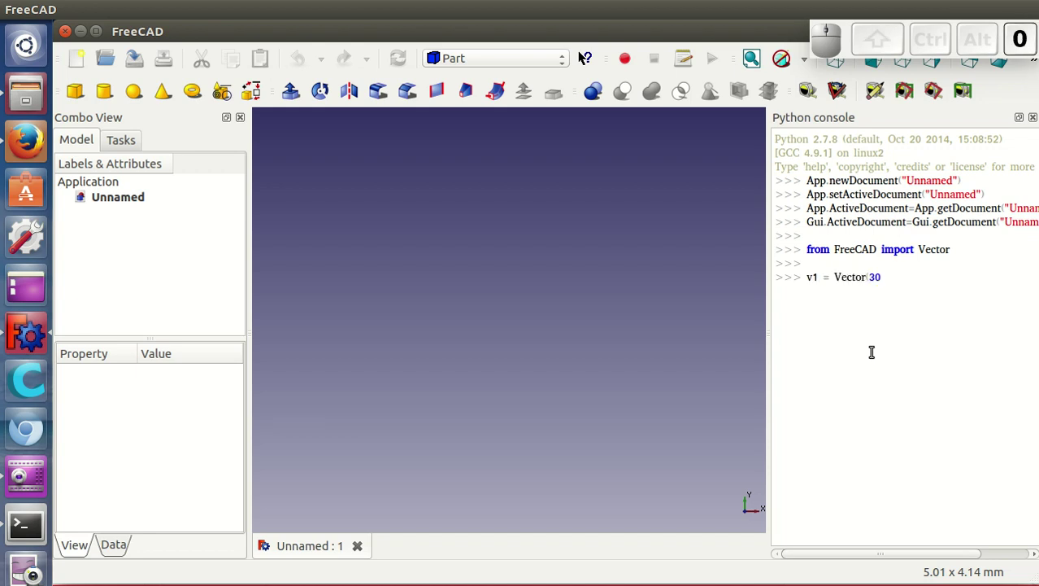
key(space)
key(space)
key(Return)
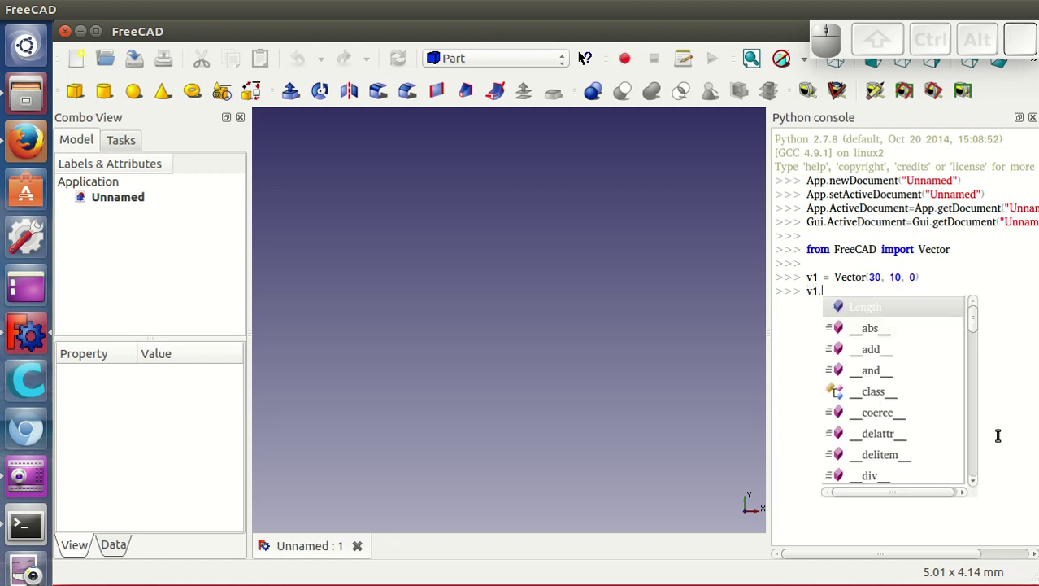
Print v1.x (30.0) and v1.Length (31.62) in the console
key(Down)
key(Up)
key(x)
key(Return)
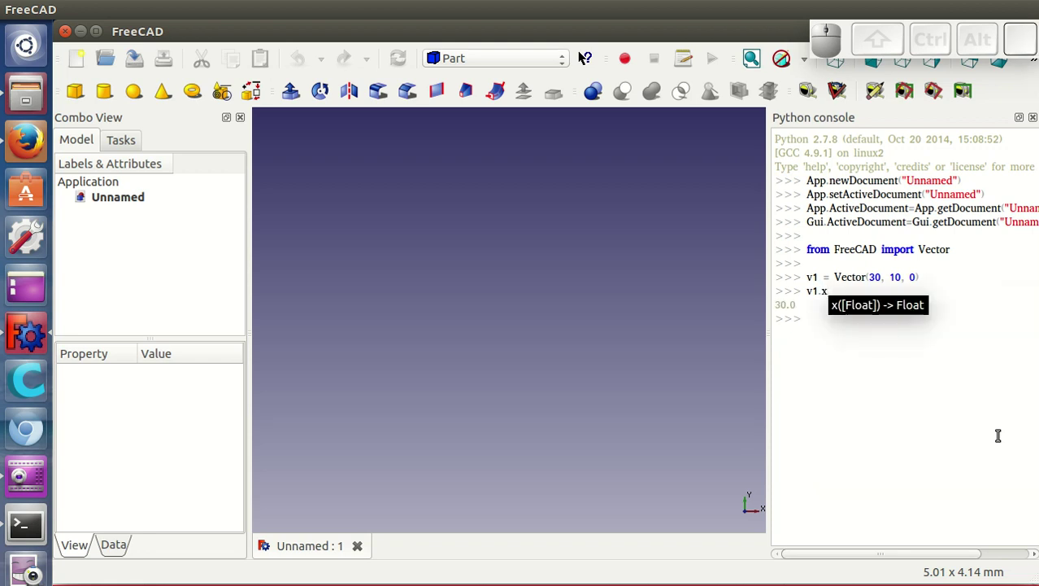
key(Return)
key(Return)
key(Return)
click(941, 399)
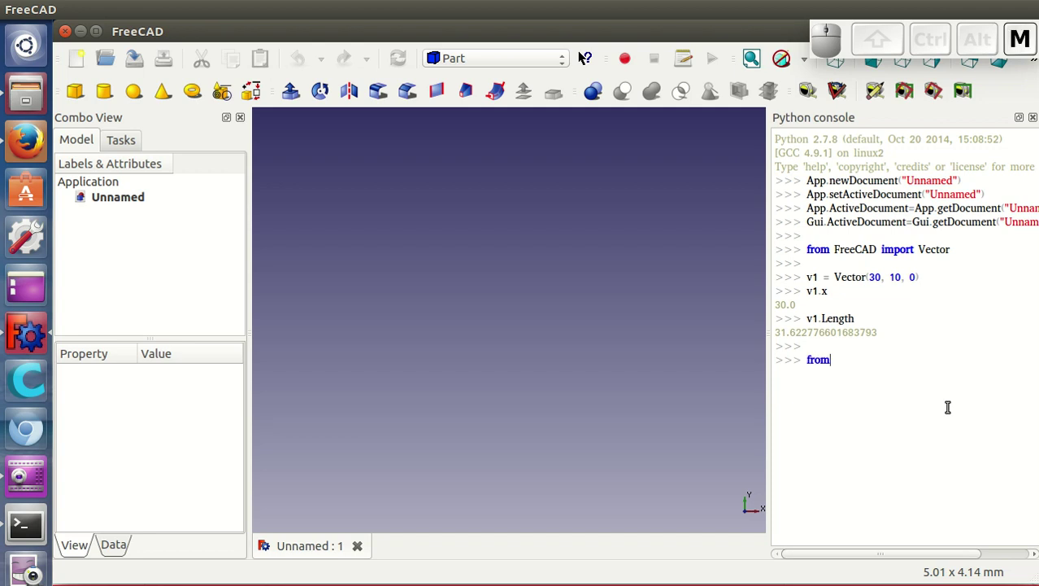
Import everything from pyooml in the Python console
key(space)
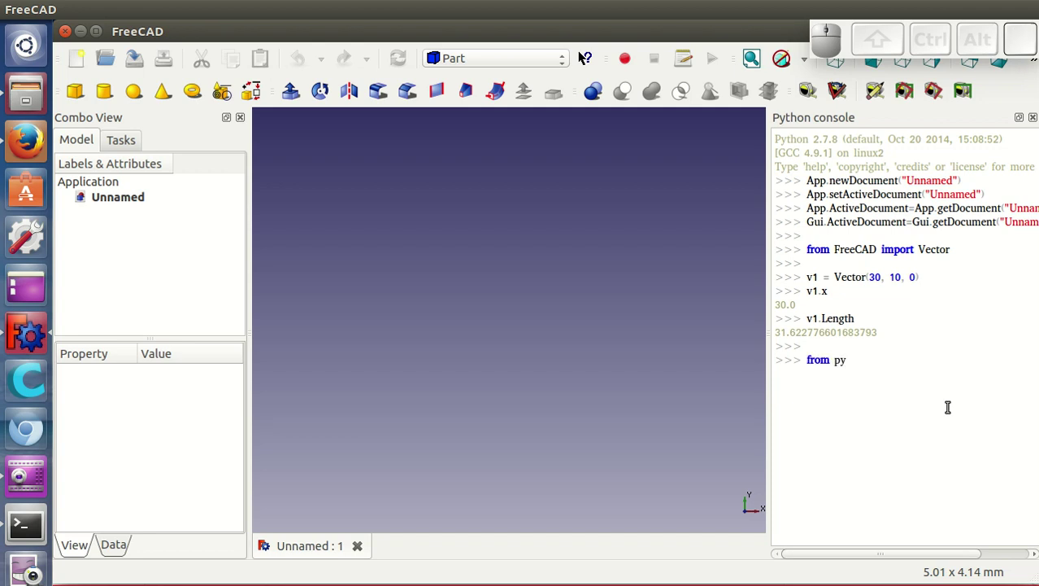
key(o)
key(space)
key(space)
key(Return)
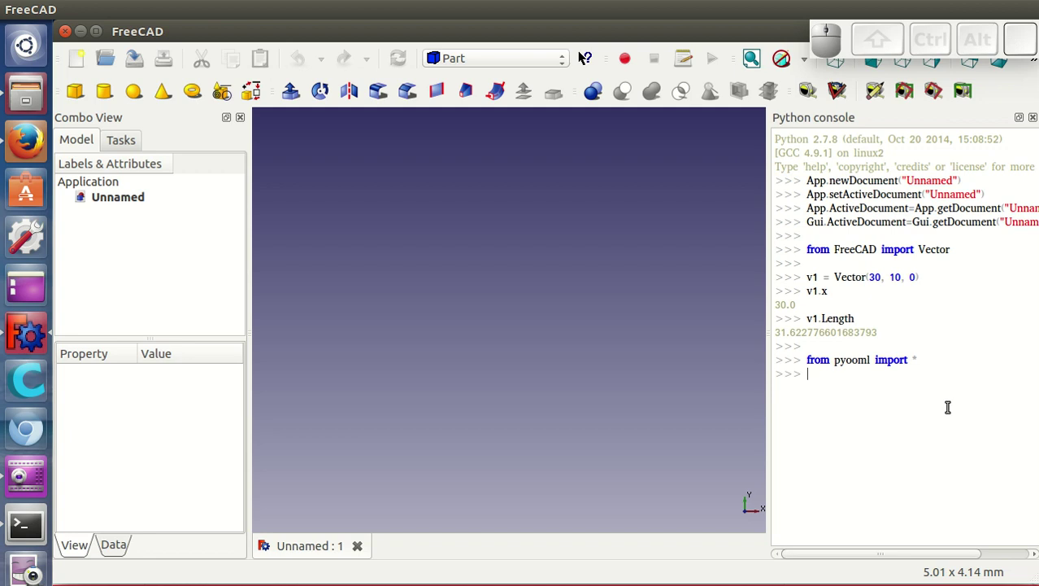
key(Return)
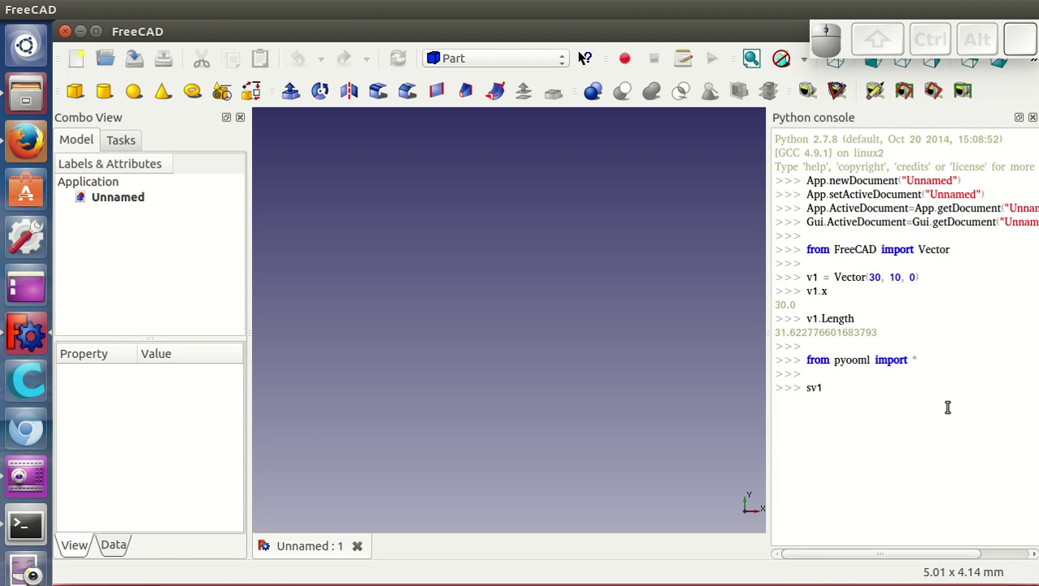
Create sv1 = svector(v1) as an arrow and fit it in the 3D view
key(space)
key(shift+0)
key(space)
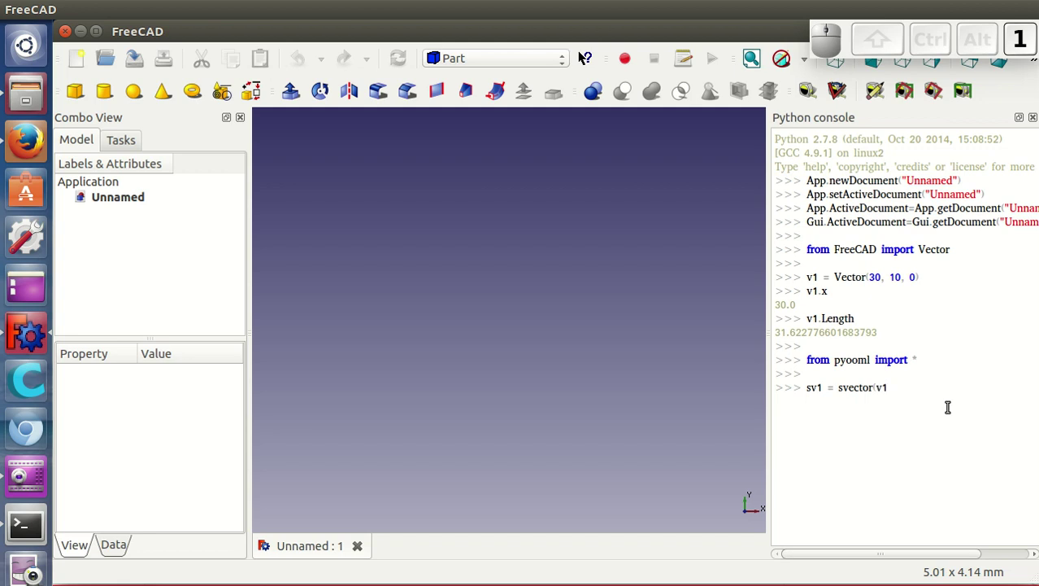
key(shift+9)
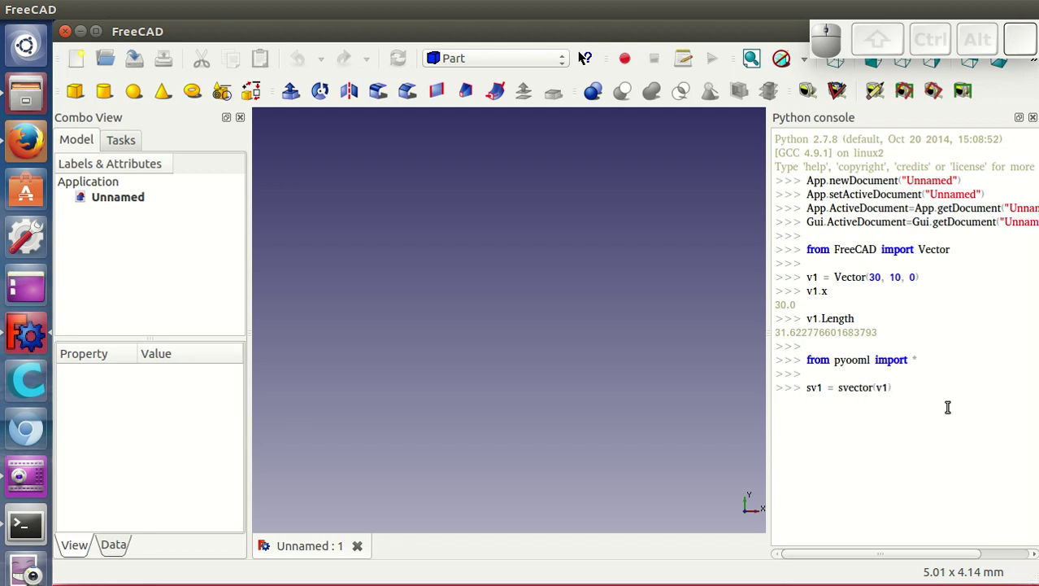
key(Return)
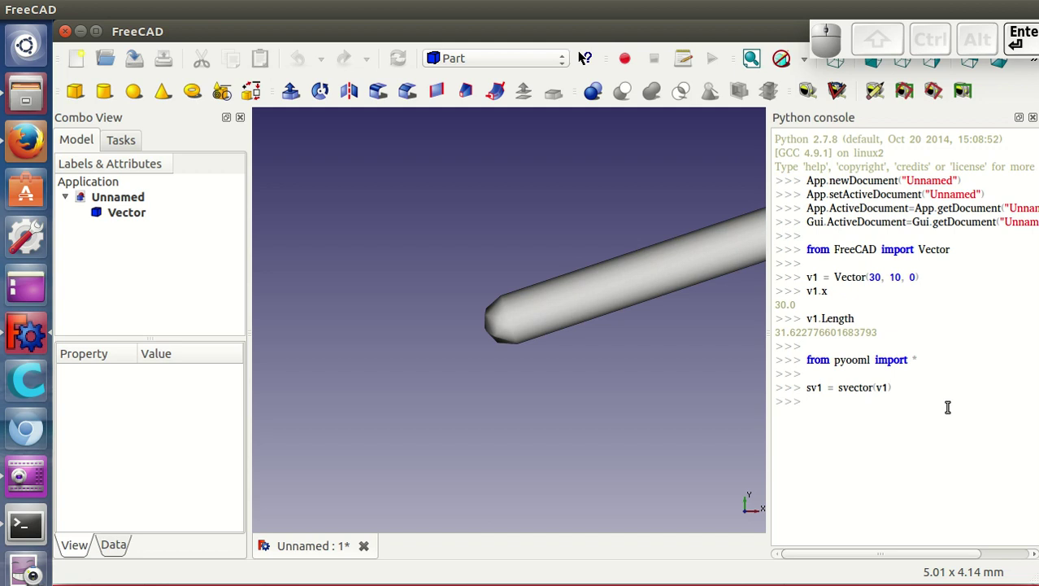
click(756, 61)
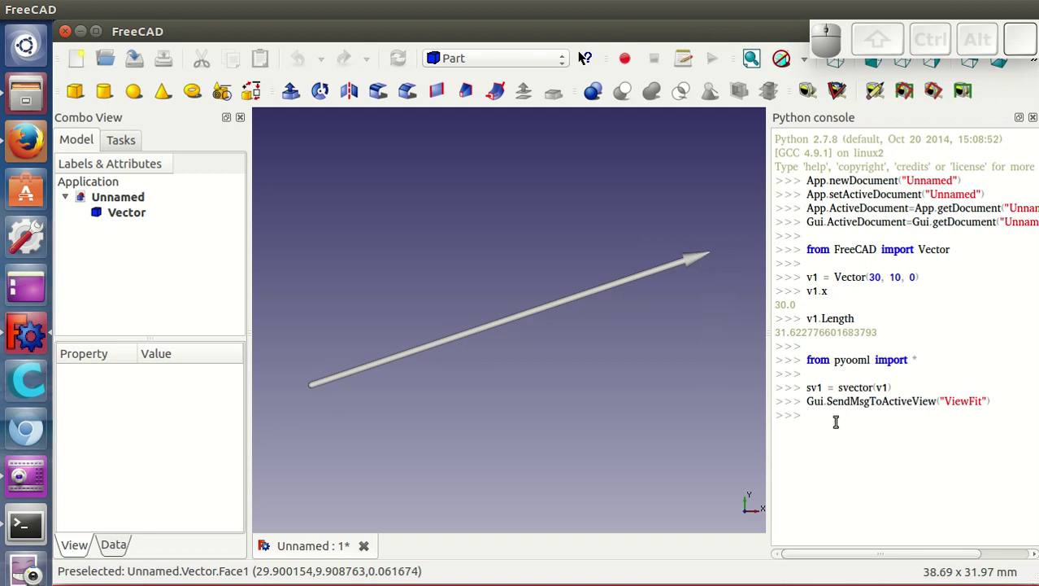
click(814, 407)
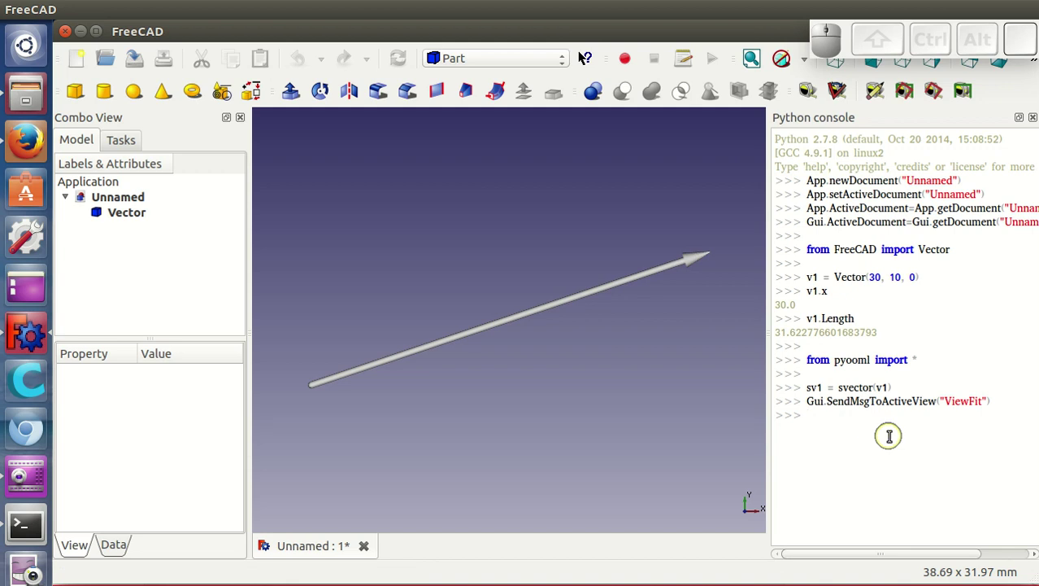
Define the second vector v2 = Vector(10, 30, 0)
key(space)
key(shift+0)
key(space)
key(shift+v)
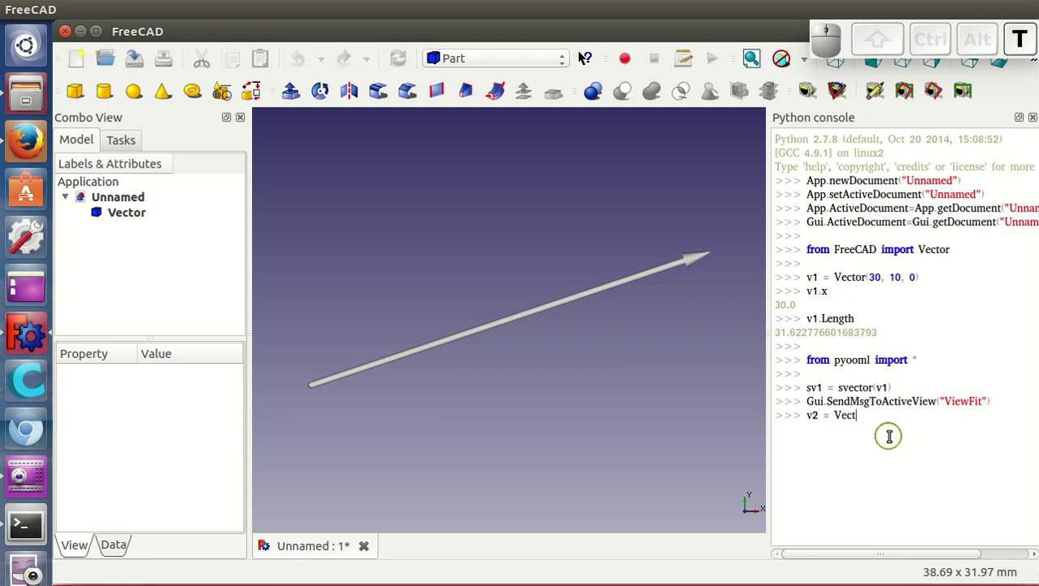
key(space)
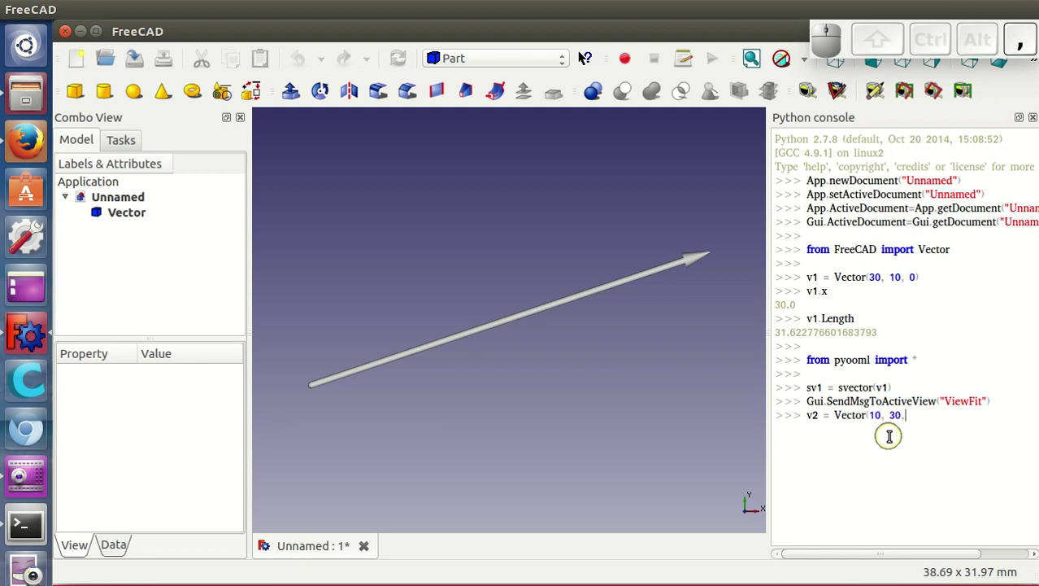
key(shift+Return)
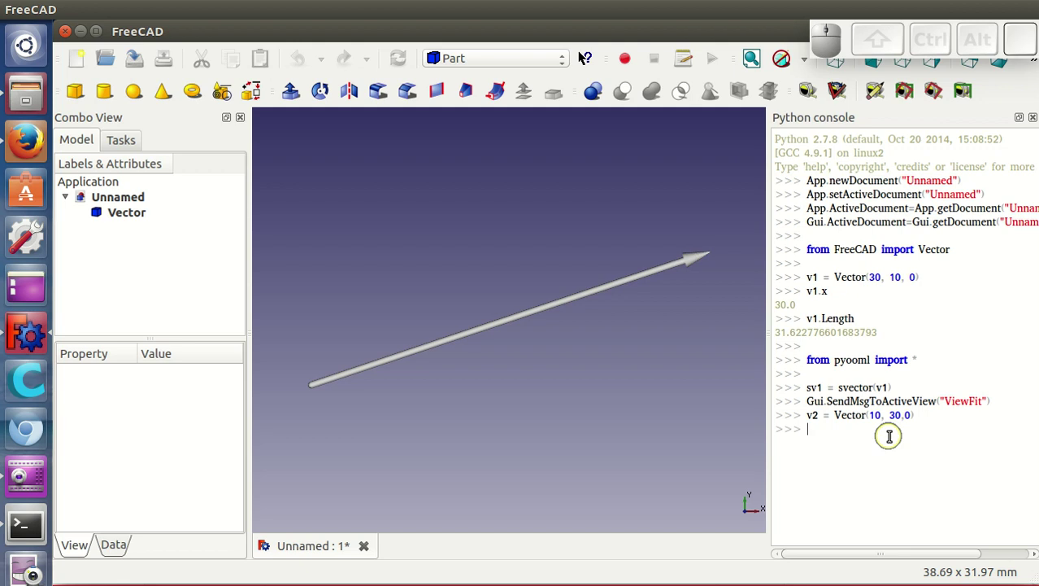
Draw v2 as a second grey arrow with sv2 = svector(v2)
key(space)
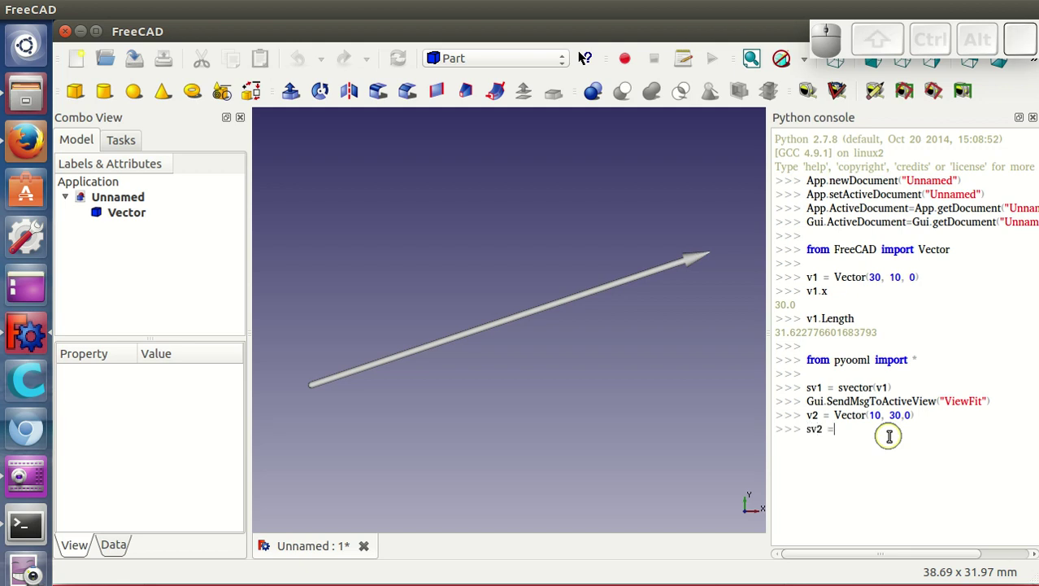
key(space)
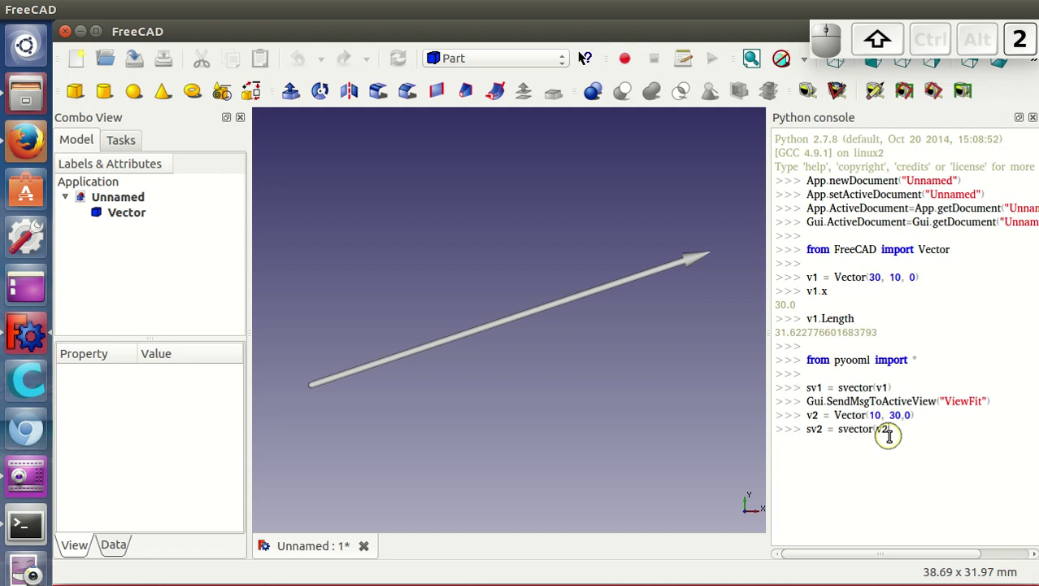
key(shift+Return)
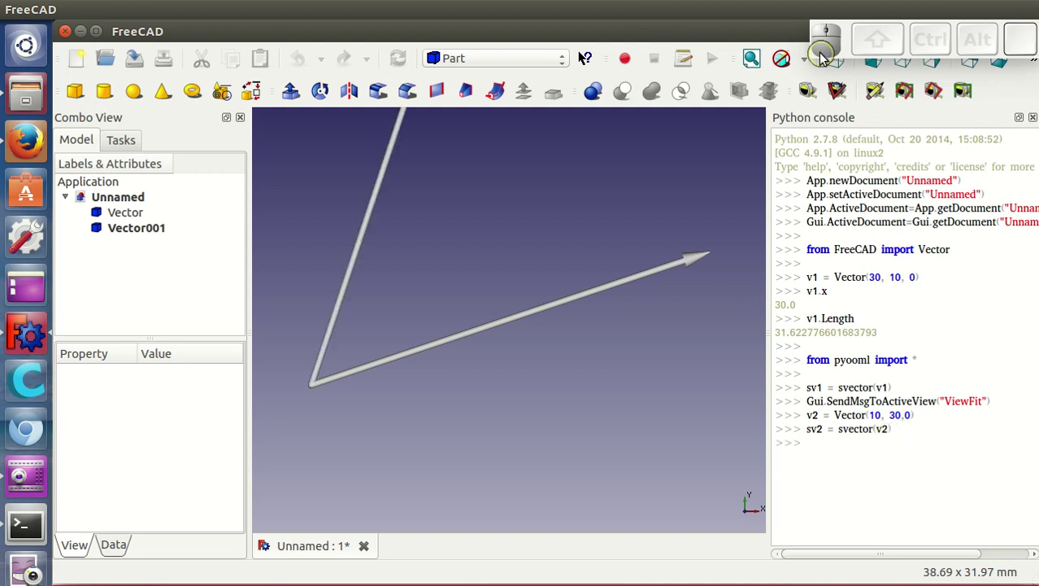
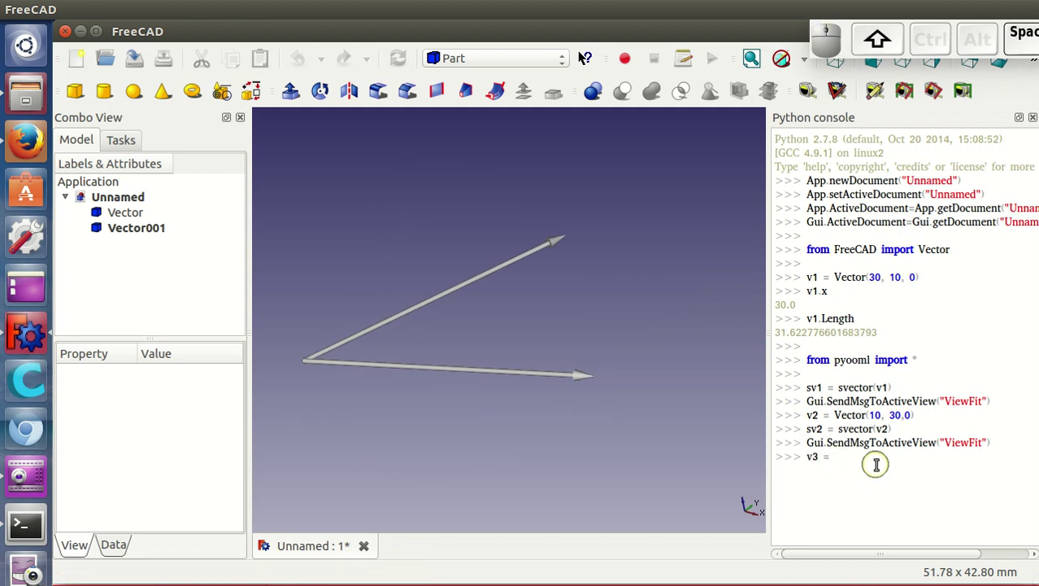
Compute v3 = v1 + v2 and draw it as a third arrow sv3
key(space)
key(Return)
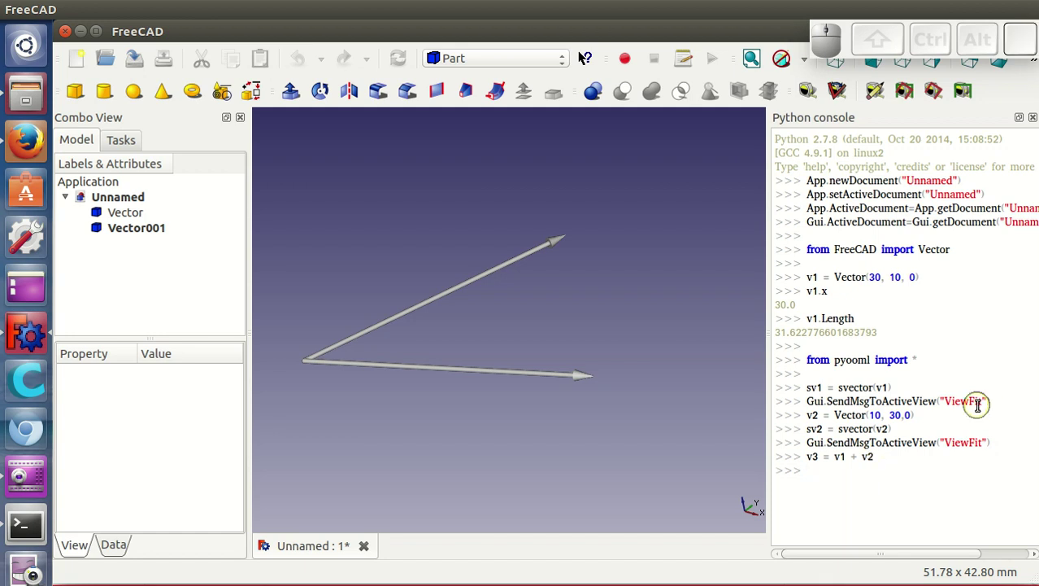
key(space)
key(space)
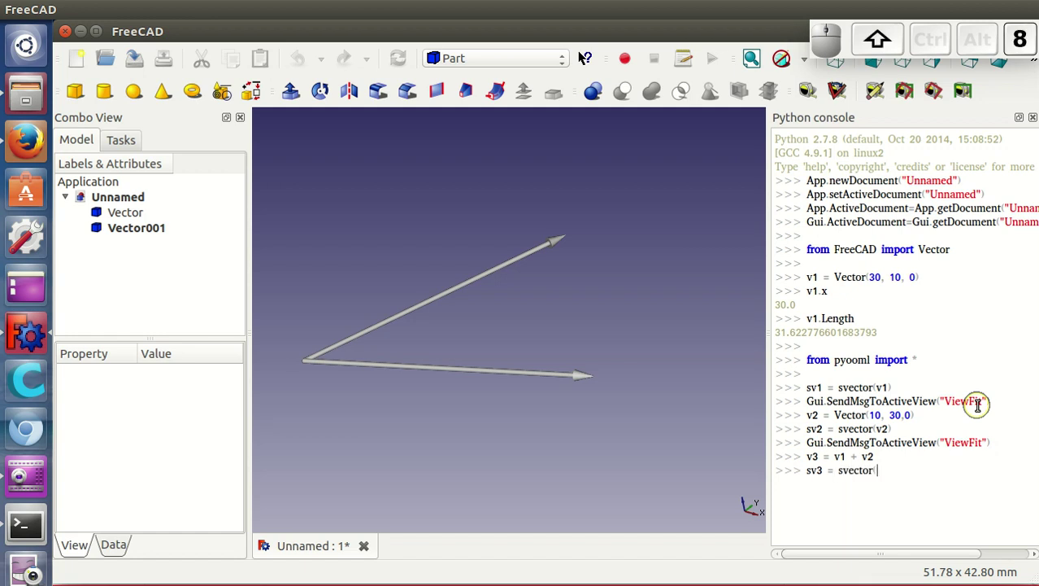
key(Return)
Fit the view and colour the sum arrow yellow with sv3.color("yellow")
click(762, 68)
click(817, 494)
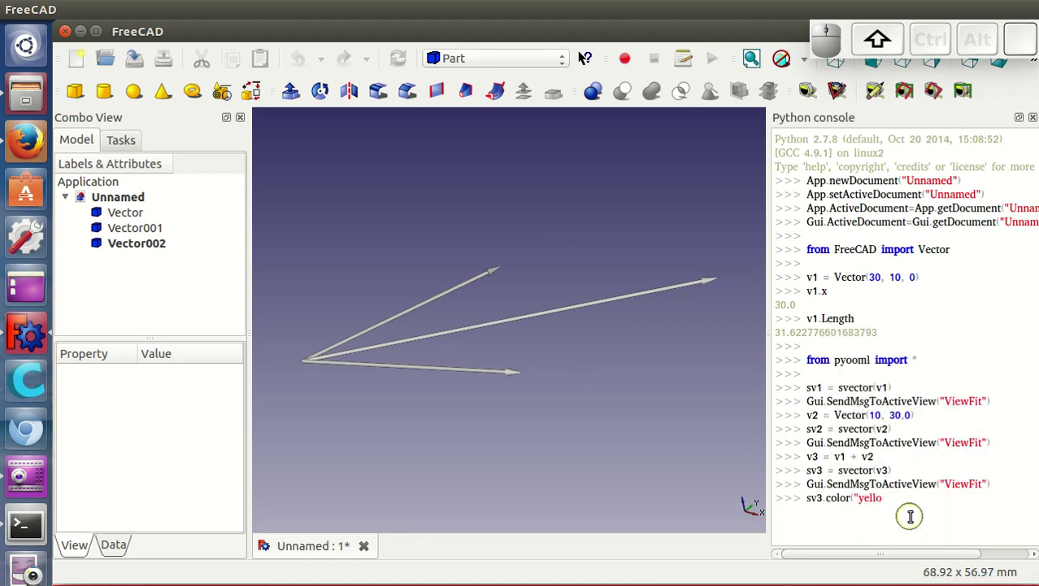
key(shift+Return)
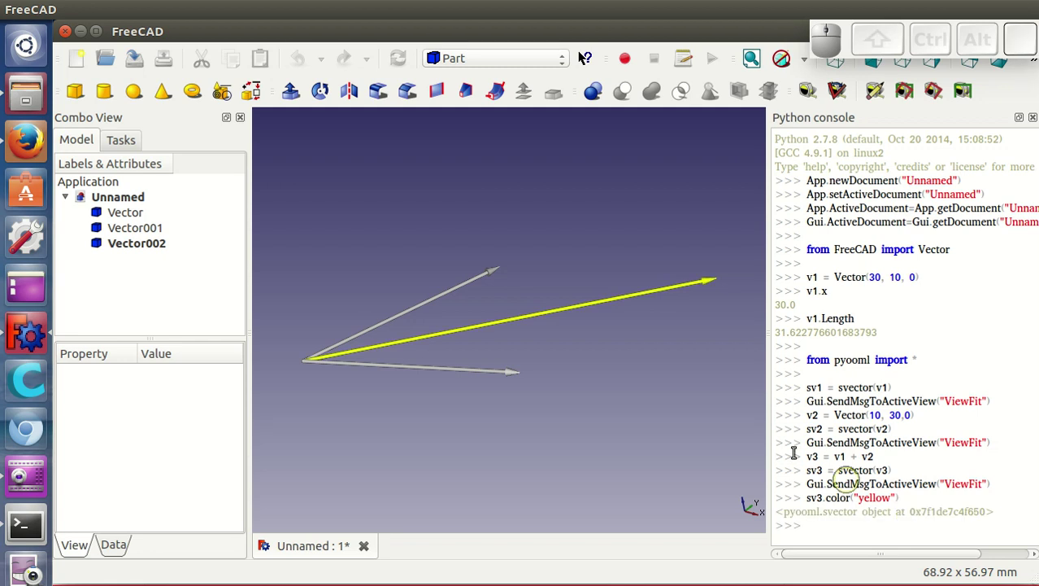
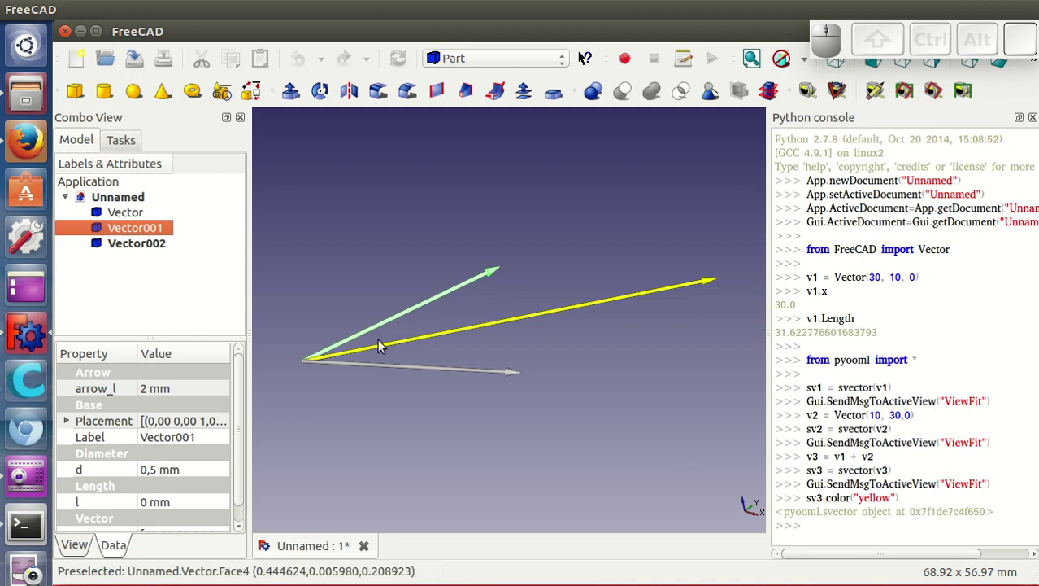
click(461, 398)
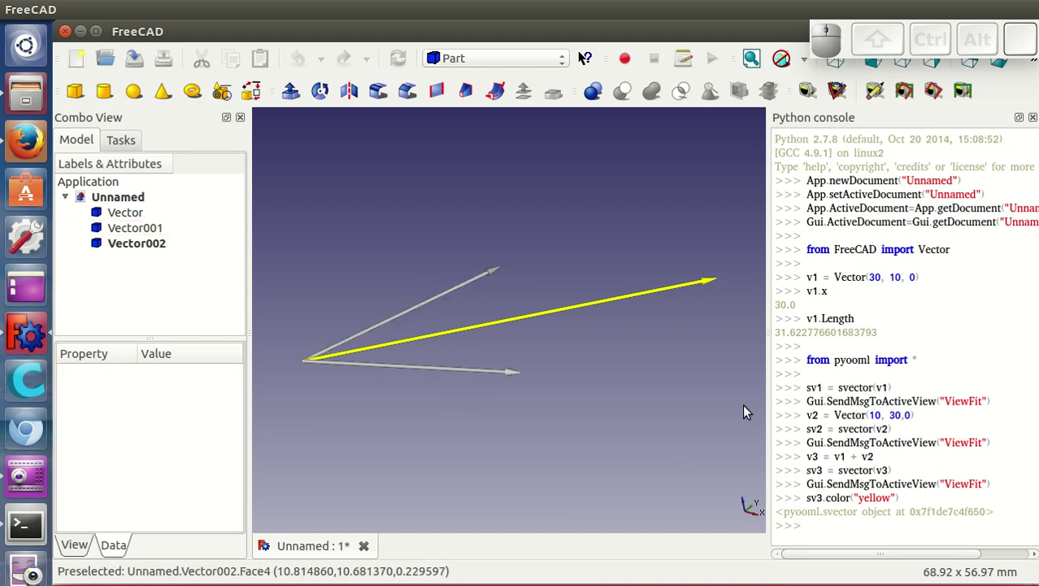
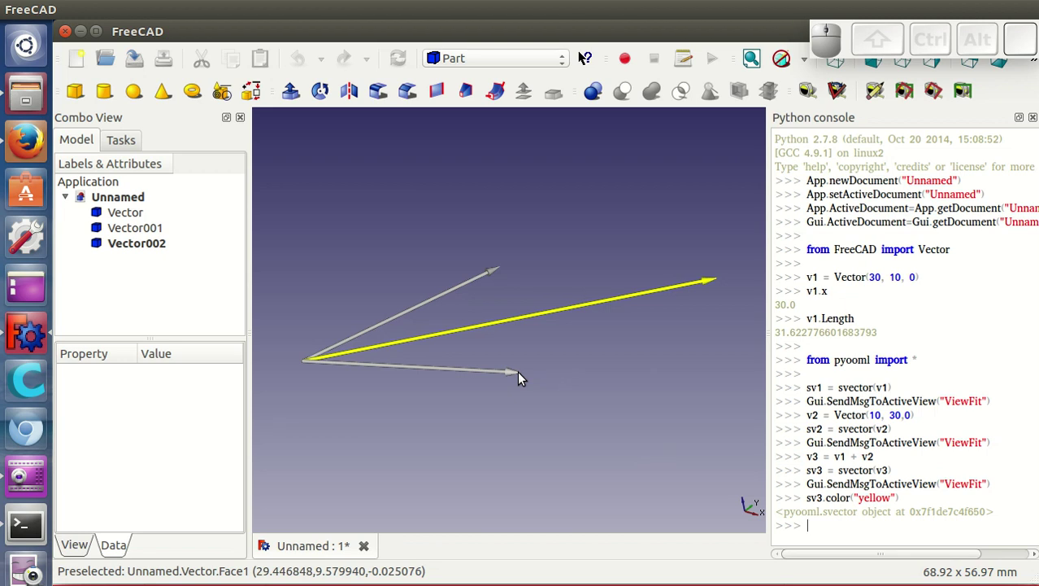
click(828, 522)
Run sv2.translate(v1) so v2 starts at v1's tip, then orbit around the triangle
click(966, 498)
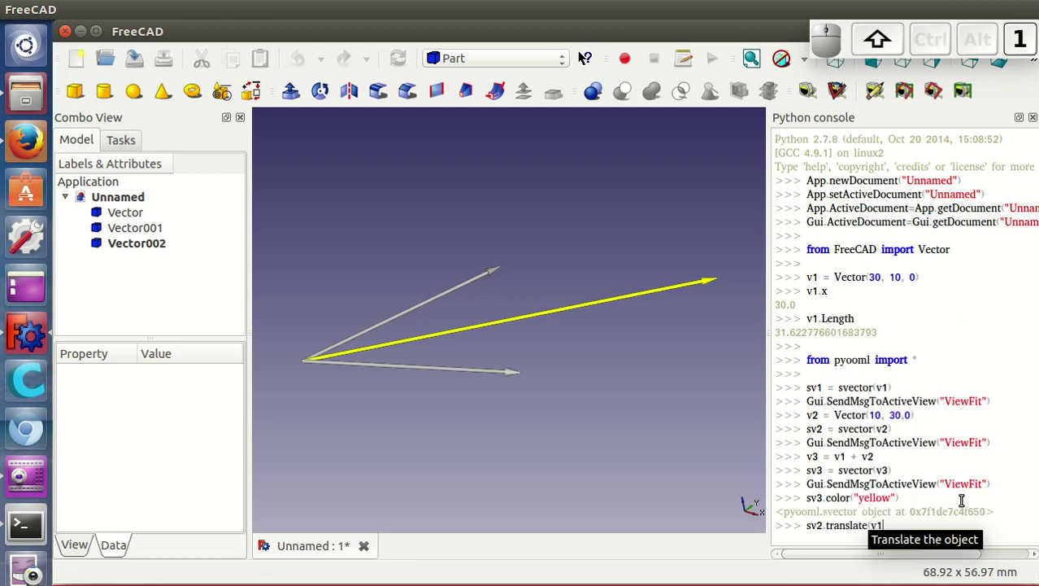
key(shift+Return)
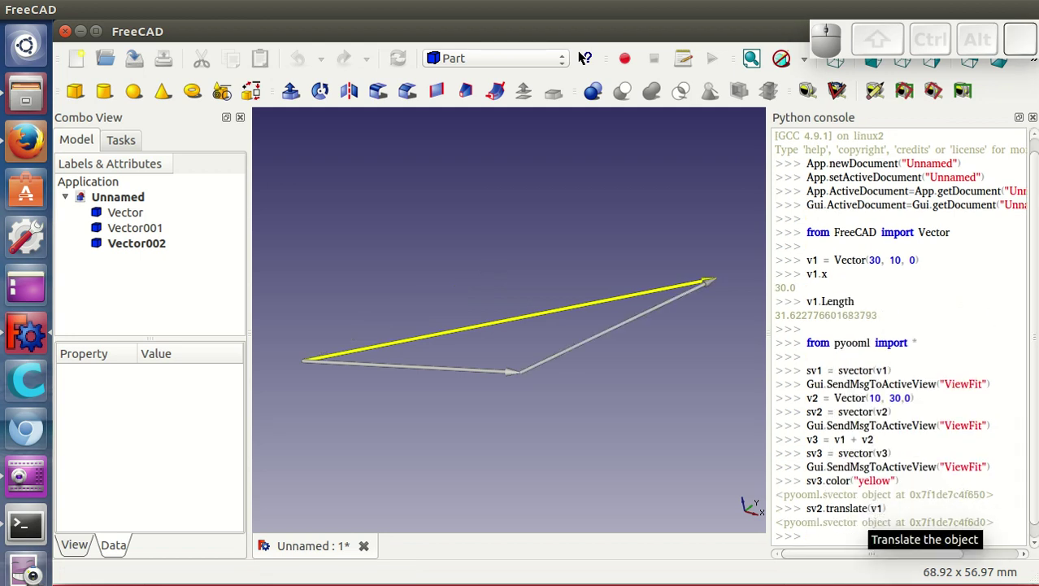
drag(570, 445, 618, 402)
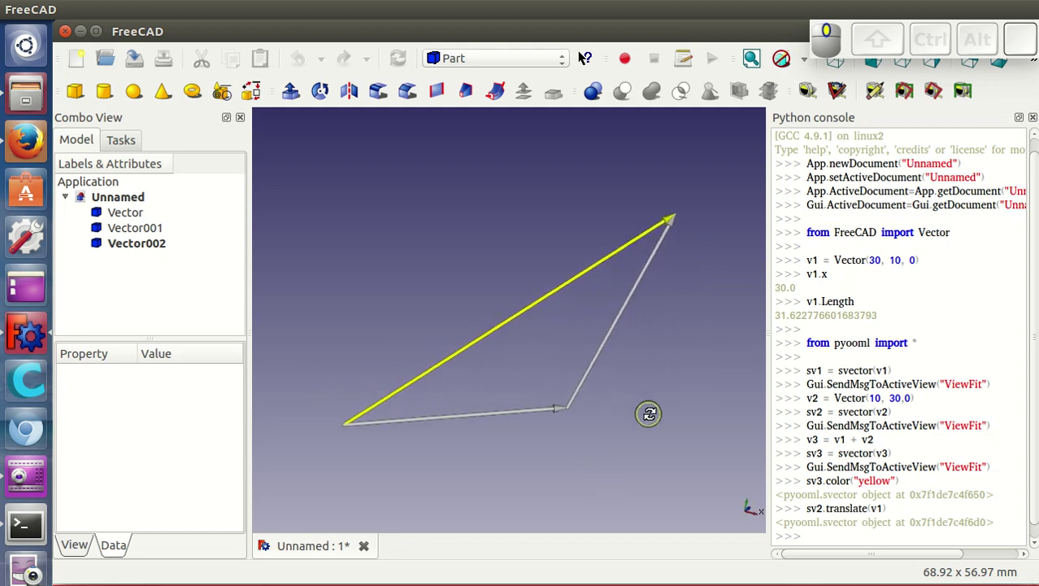
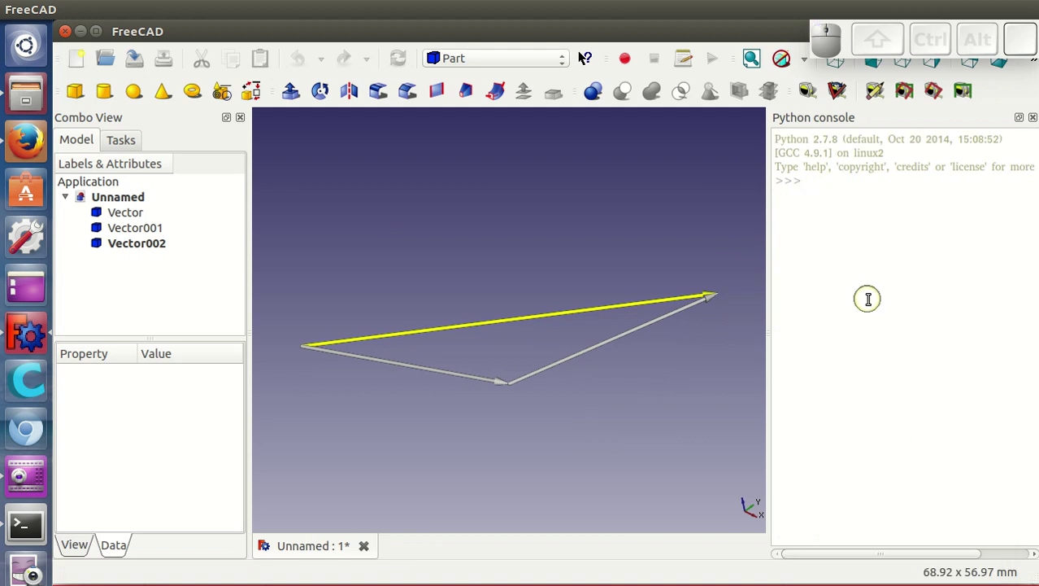
Start entering v4 = v1.cross(v2) in the cleared console
key(Return)
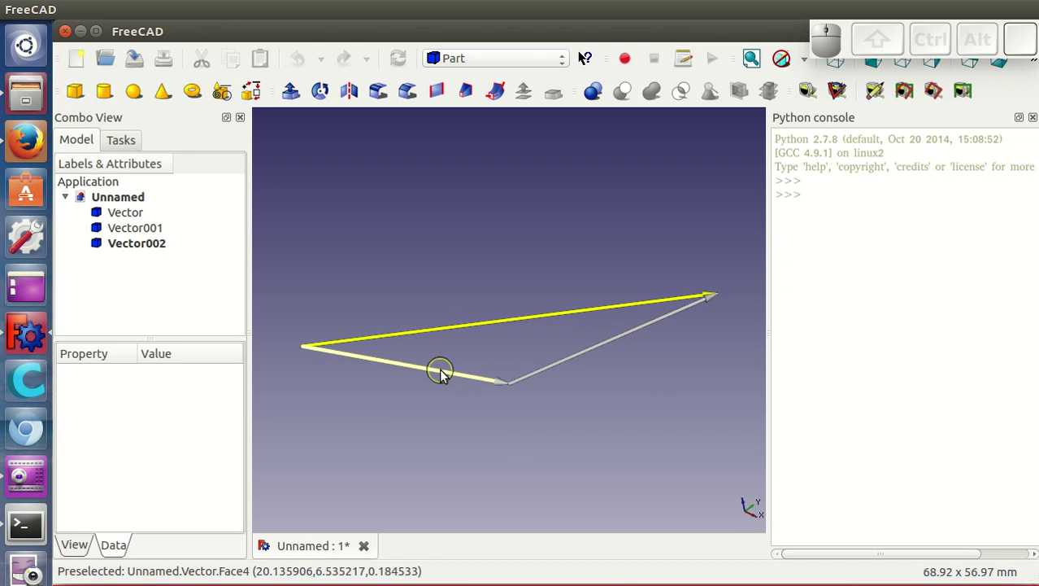
click(818, 192)
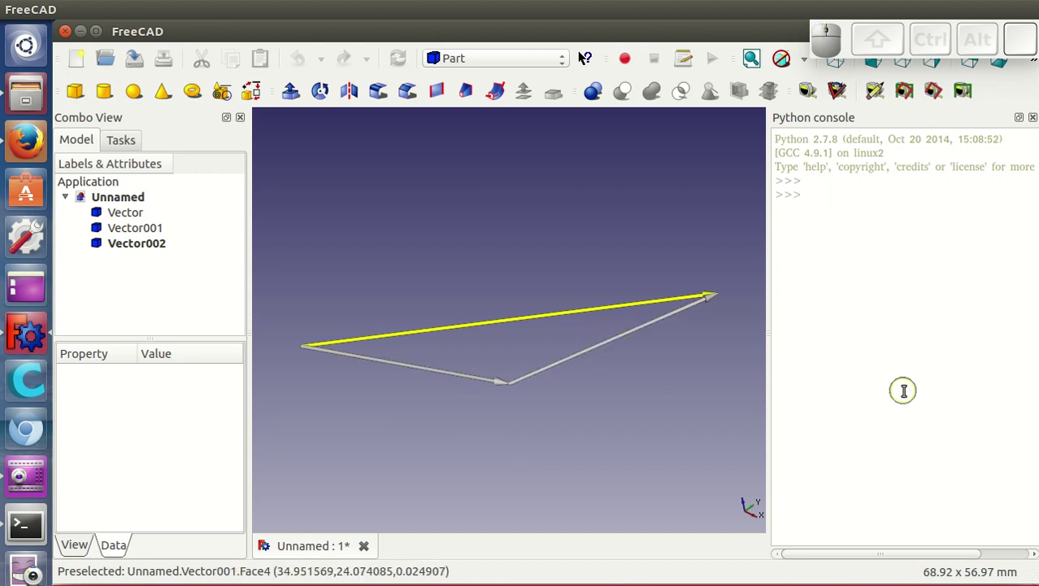
key(v)
key(4)
key(space)
key(shift+0)
key(space)
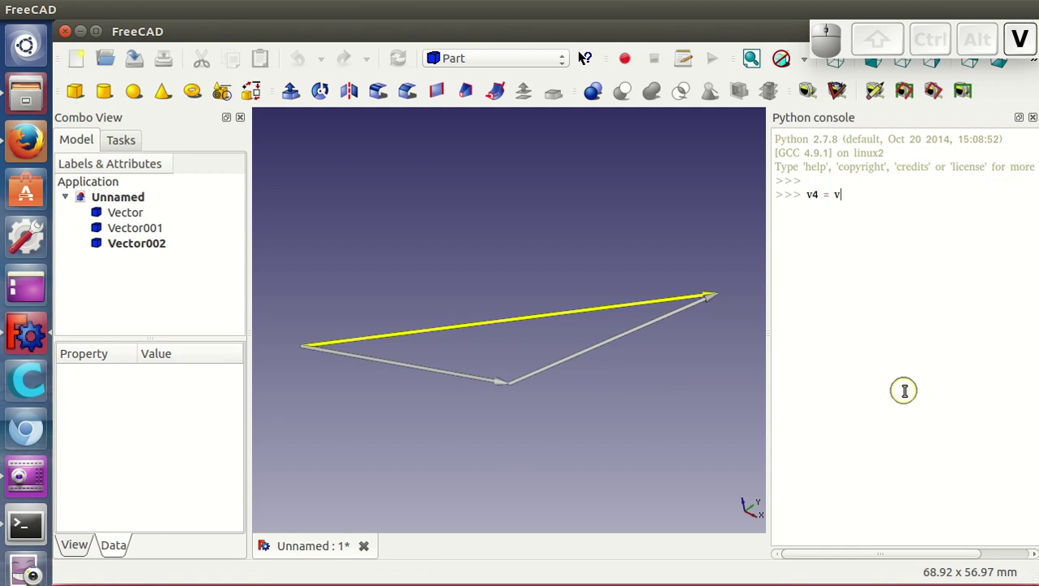
key(o)
key(s)
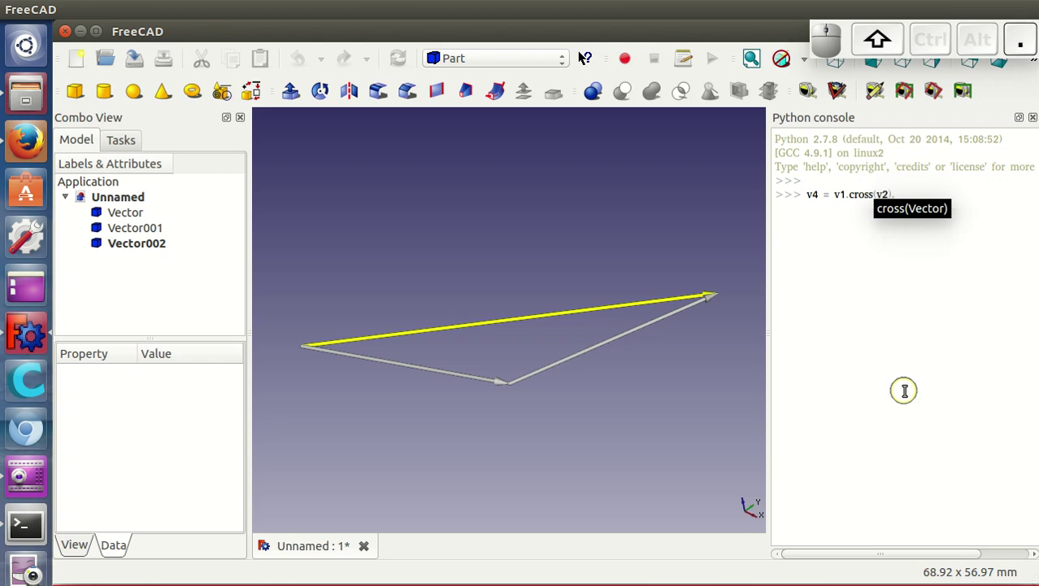
Complete and run v4 = v1.cross(v2).normalize() * 10
click(902, 343)
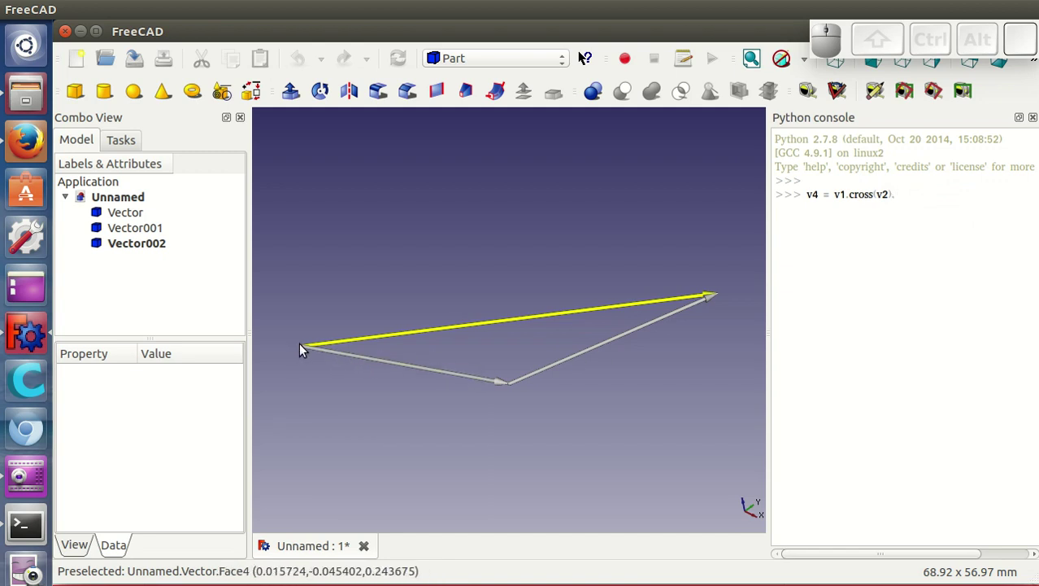
click(898, 183)
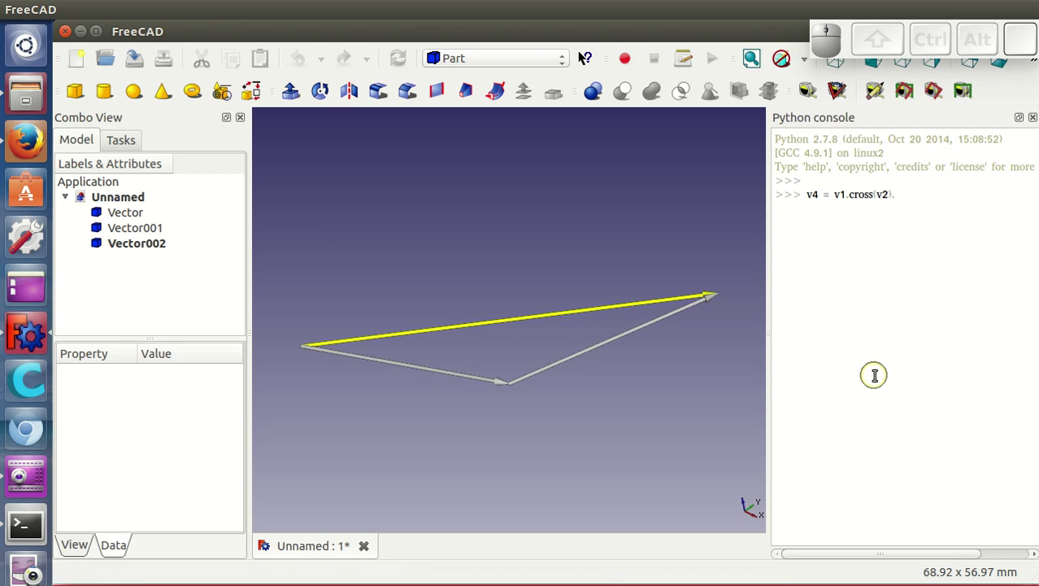
key(shift+9)
key(space)
key(shift+space)
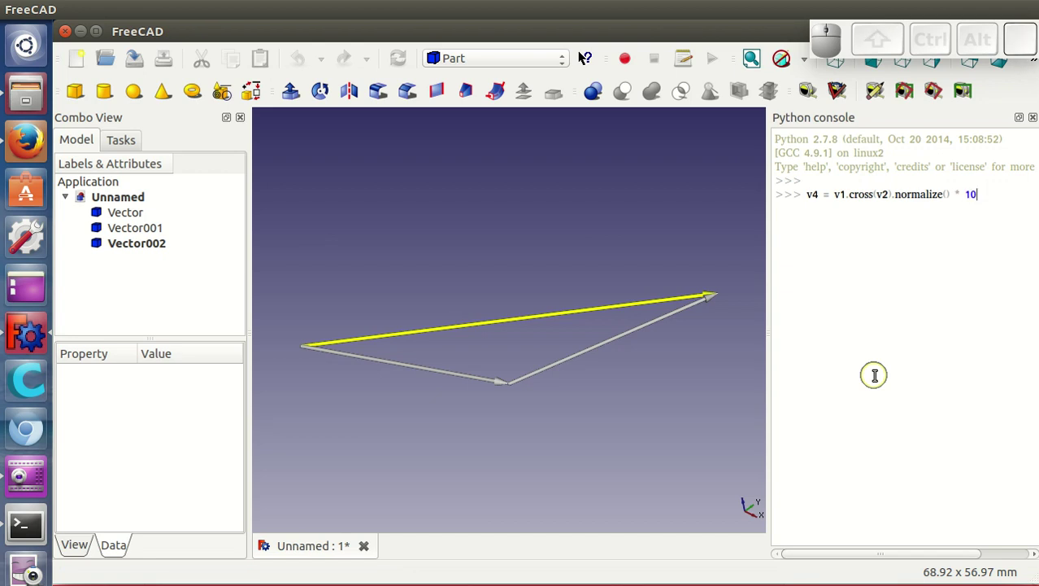
key(Return)
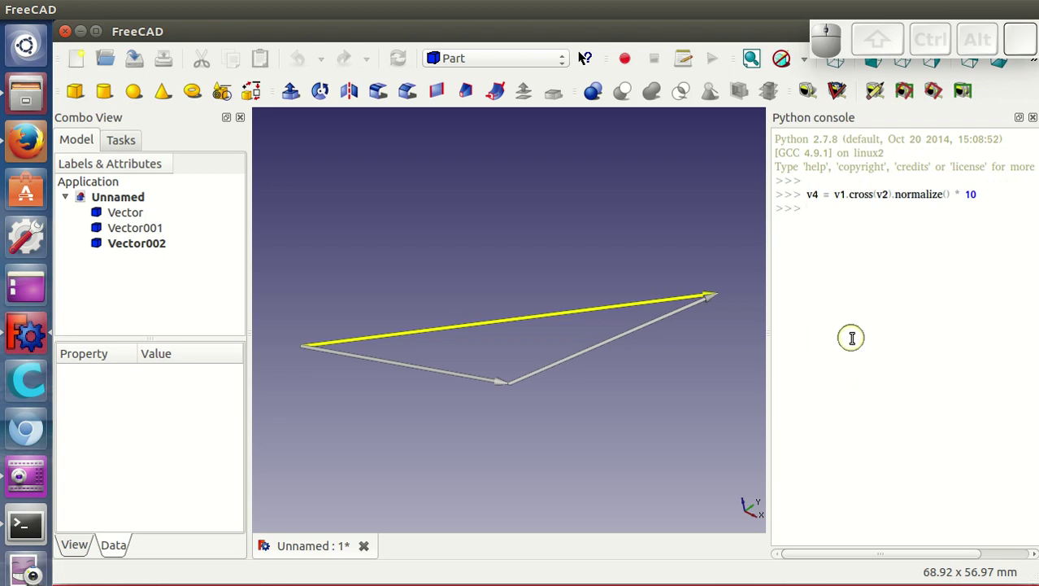
Draw v4 as a blue arrow with sv4 = svector(v4).color("blue")
key(space)
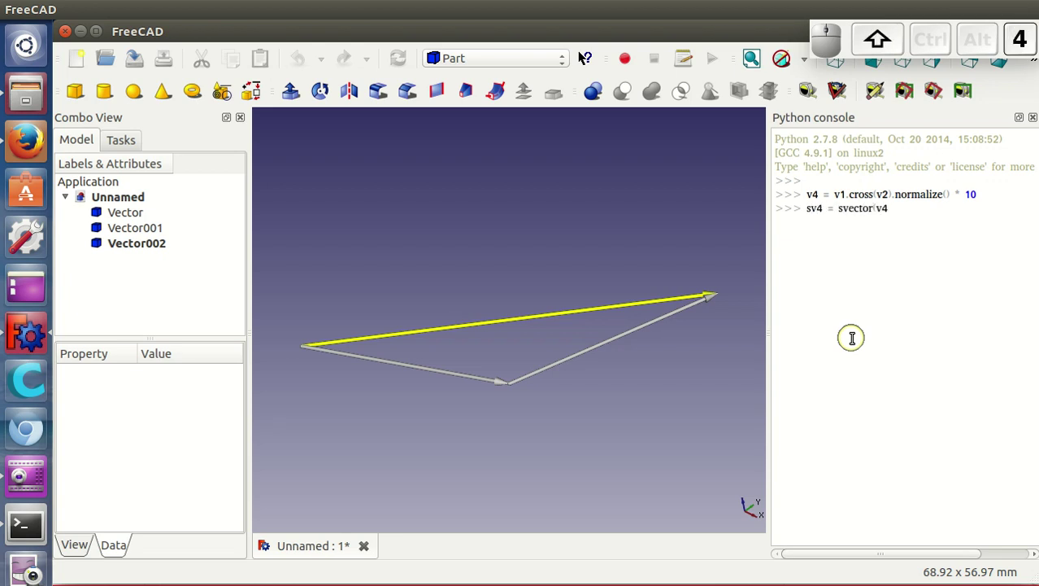
key(shift+9)
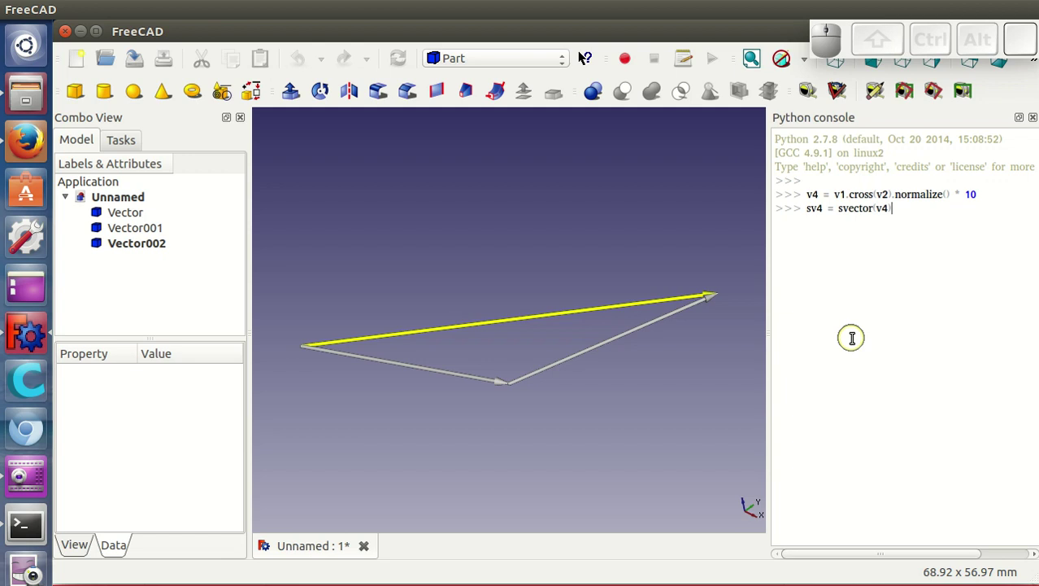
key(.)
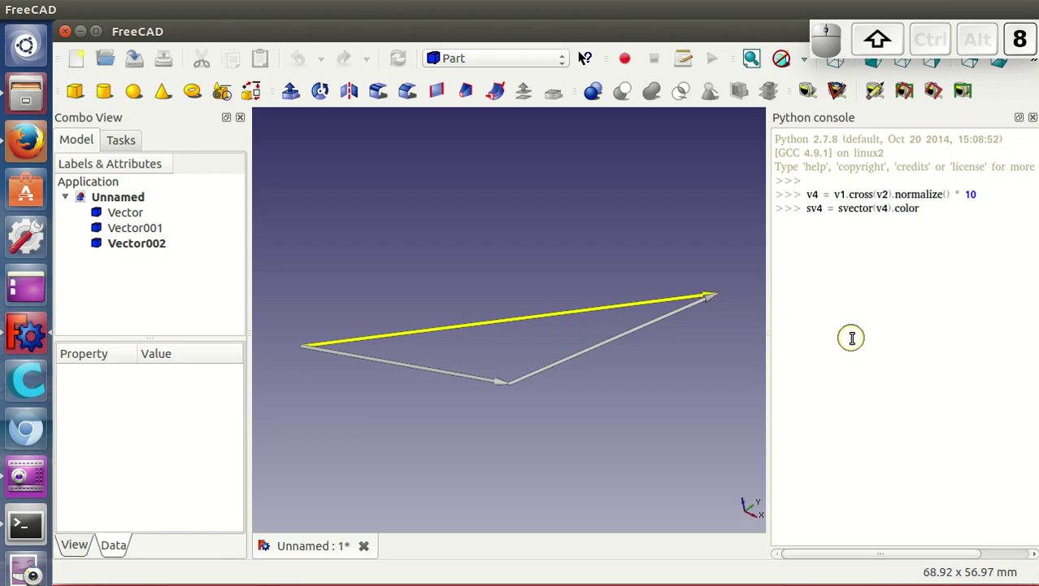
key(shift+Return)
View the vectors from the front, orbit around the triangle, and ready a fresh console line
middle_click(434, 418)
click(882, 70)
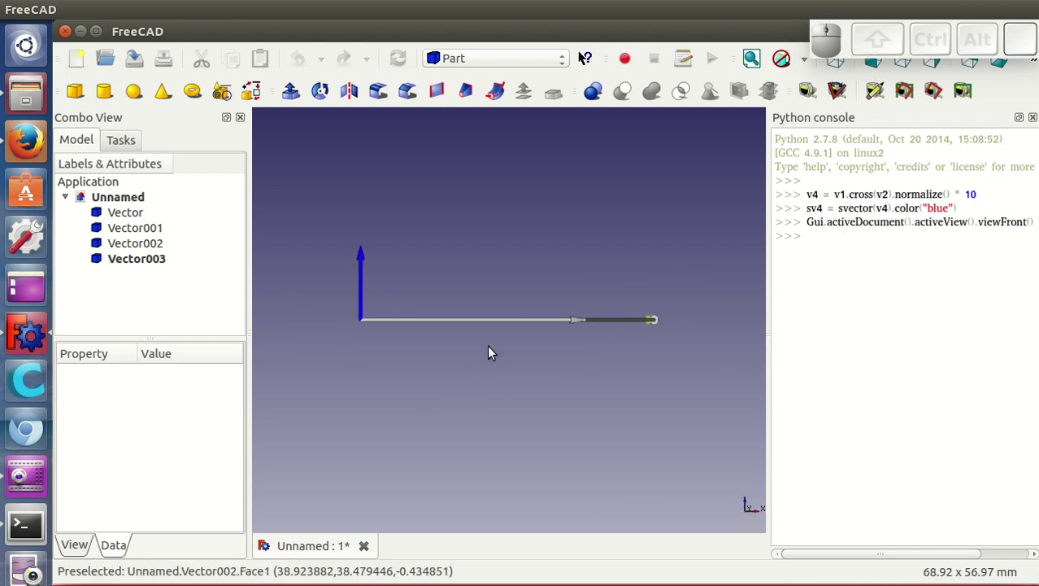
middle_click(519, 301)
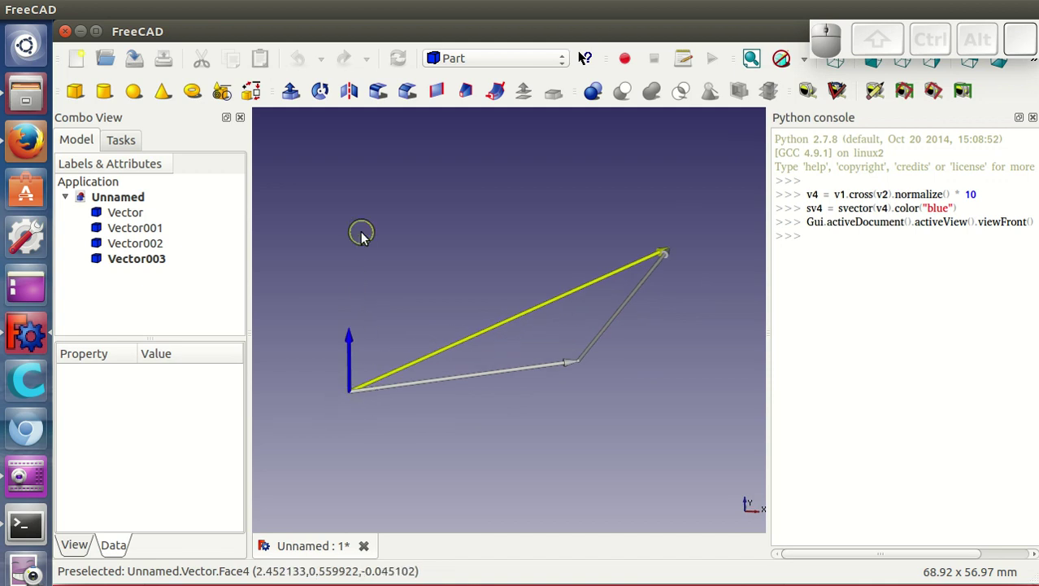
middle_click(528, 415)
click(811, 236)
key(Return)
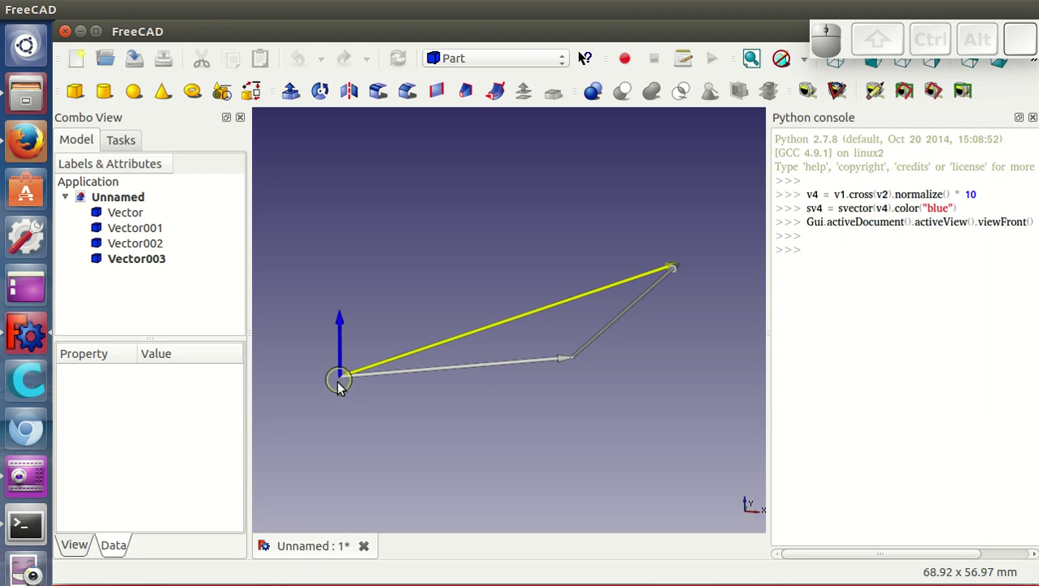
click(813, 248)
Define v5 = v2.cross(v1).normalize() * 10 as the reversed cross product
key(v)
key(5)
key(space)
key(shift+0)
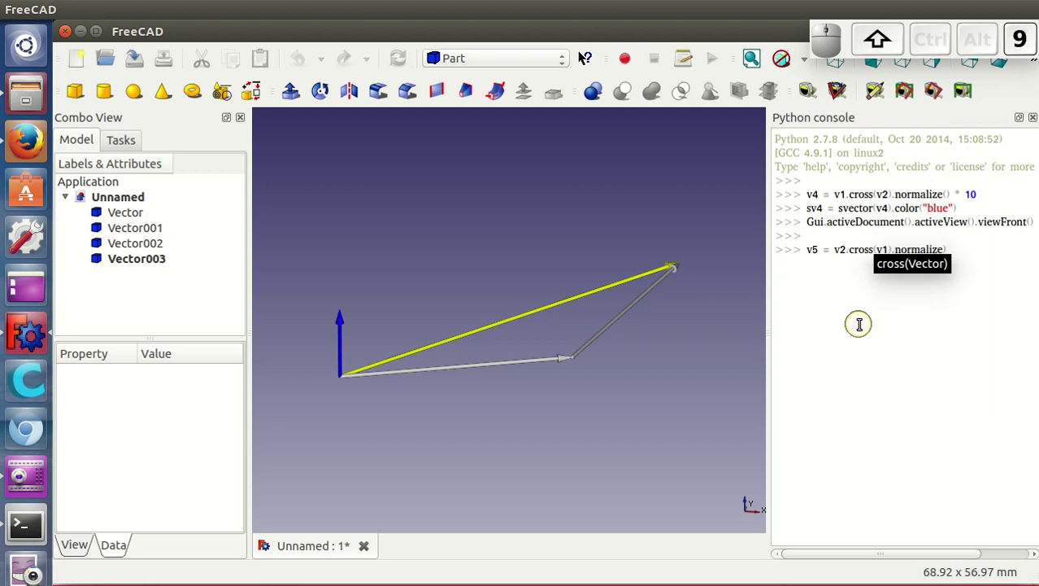
key(BackSpace)
key(space)
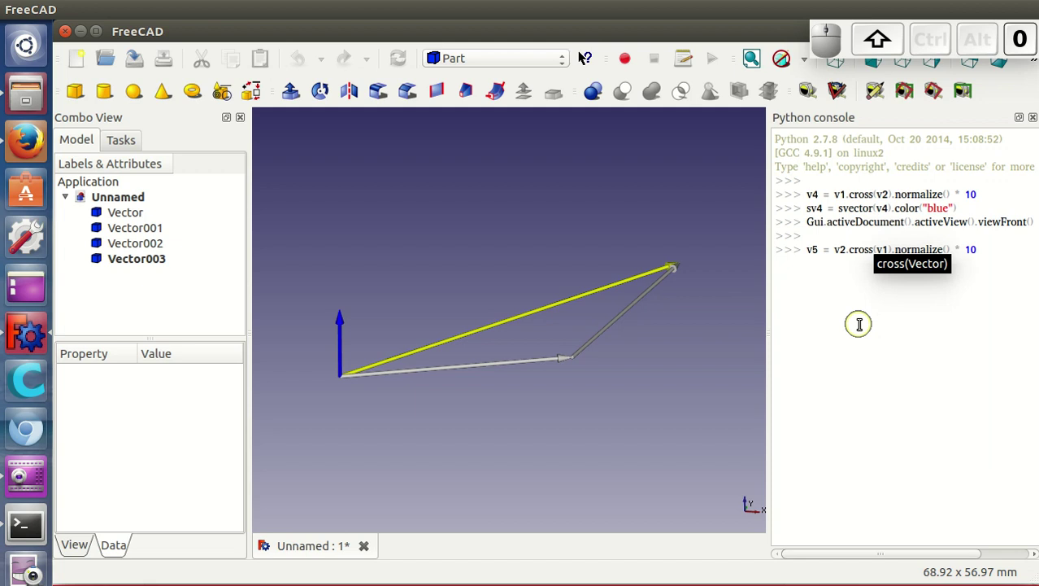
key(Return)
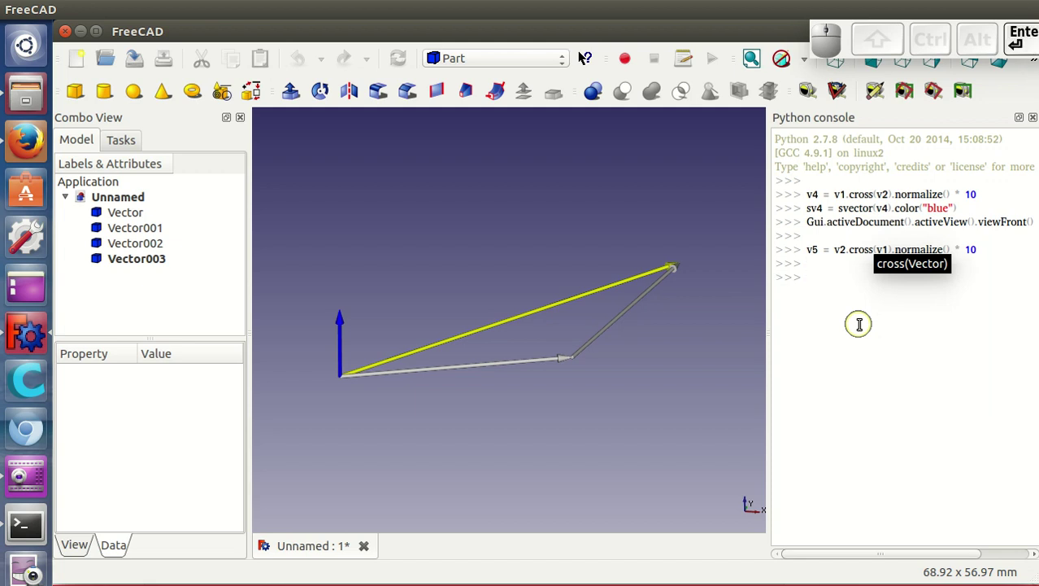
Draw v5 with sv5 = svector(v5) as a grey arrow opposite the blue normal
click(838, 344)
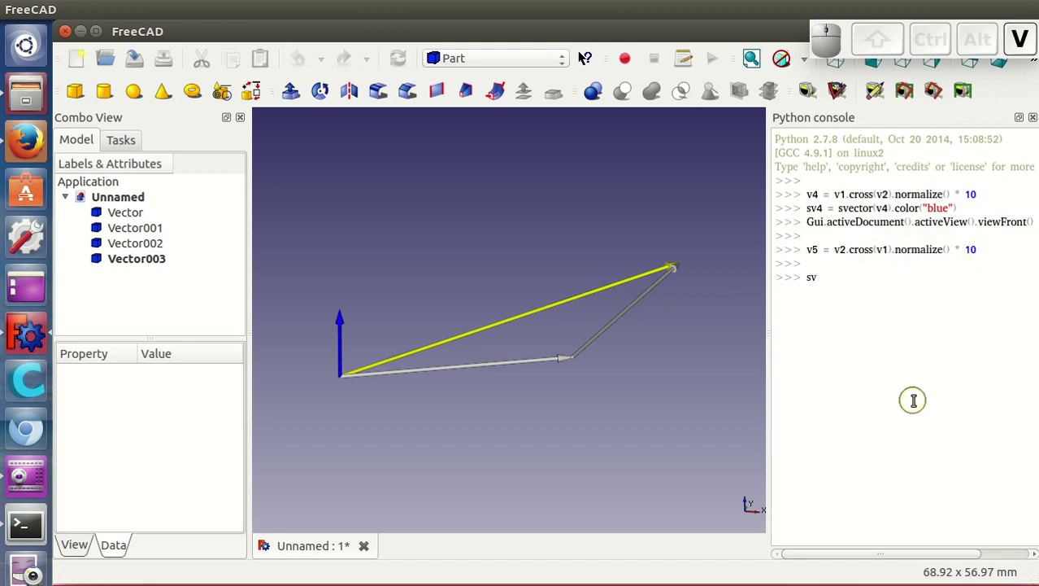
key(5)
key(space)
key(shift+0)
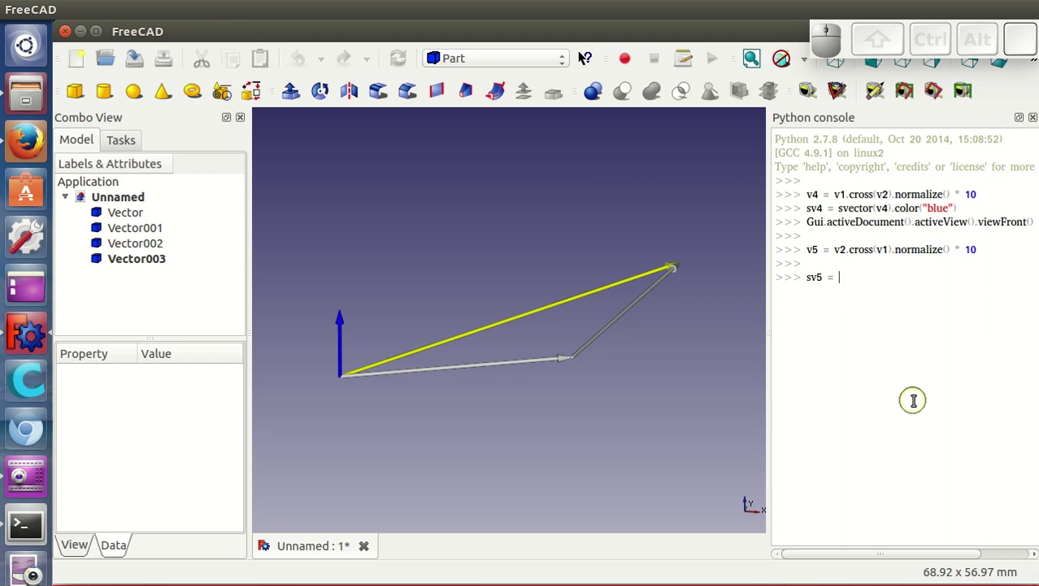
key(s)
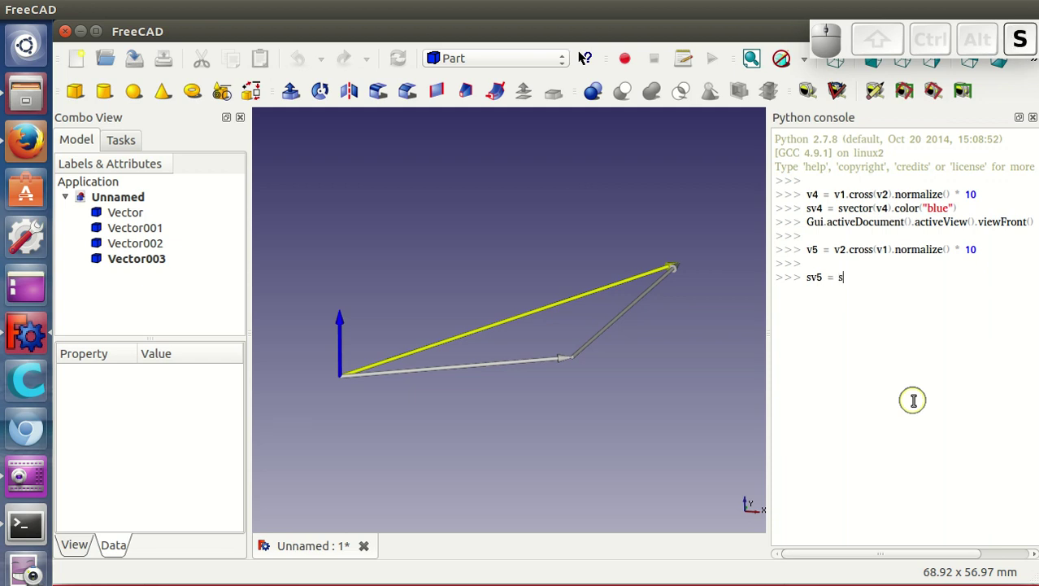
key(v)
key(5)
key(shift+9)
key(Return)
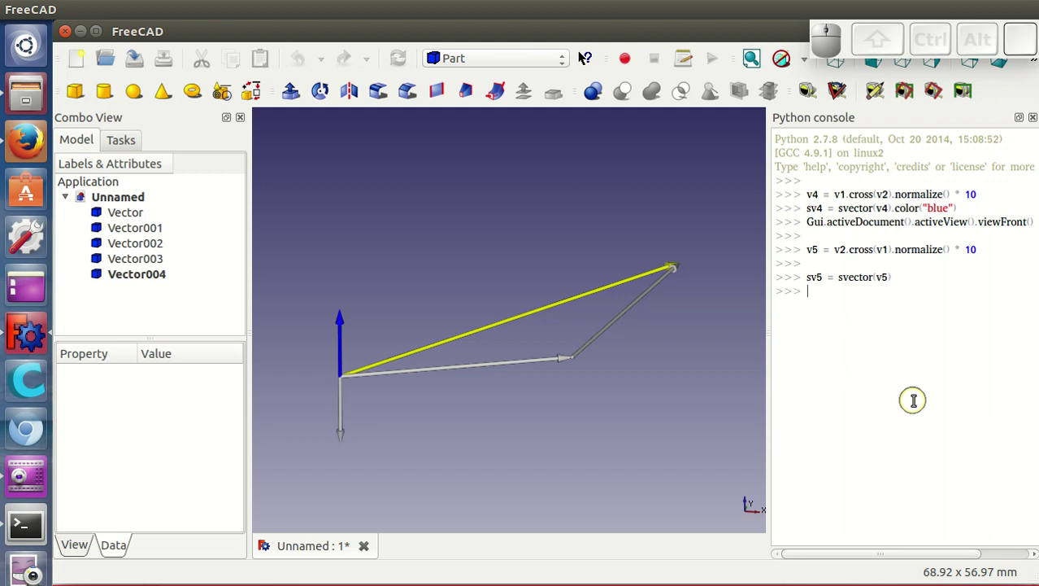
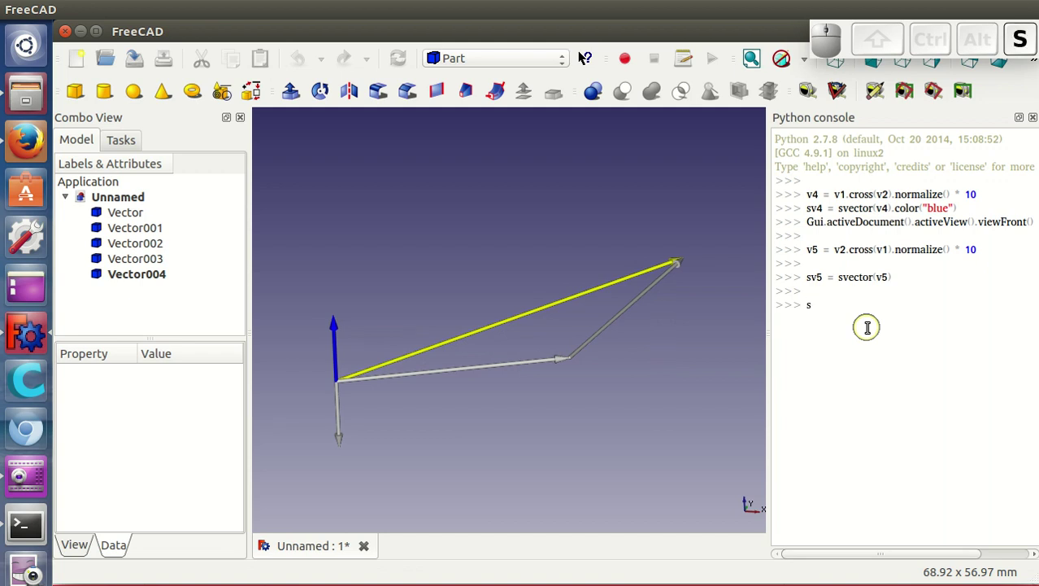
Draw sv6 = svector(v4 - v3).color("green") as the green difference arrow Vector005
key(space)
key(shift+0)
key(space)
key(shift+8)
key(v)
key(4)
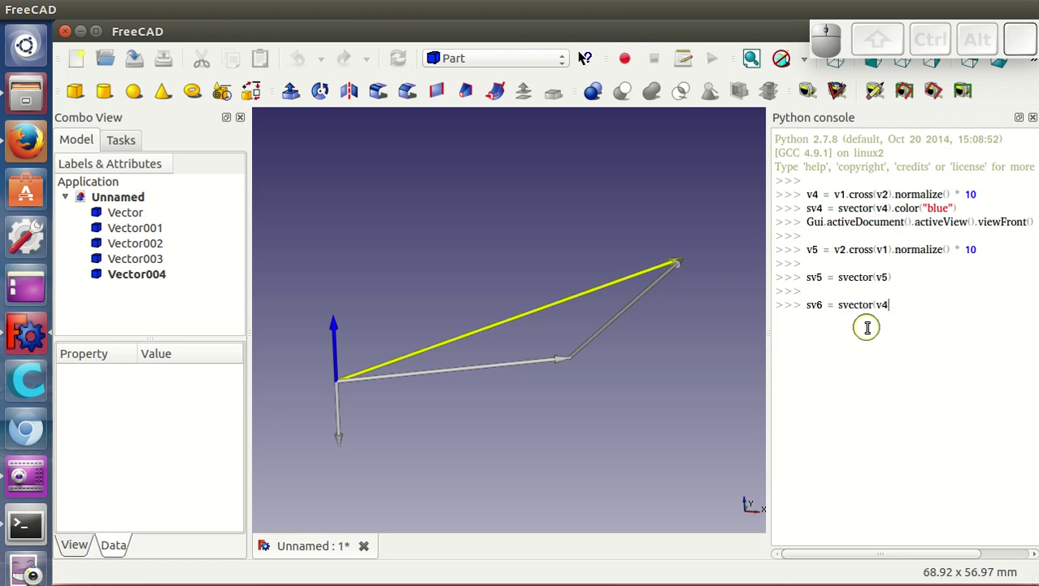
key(space)
key(-)
key(space)
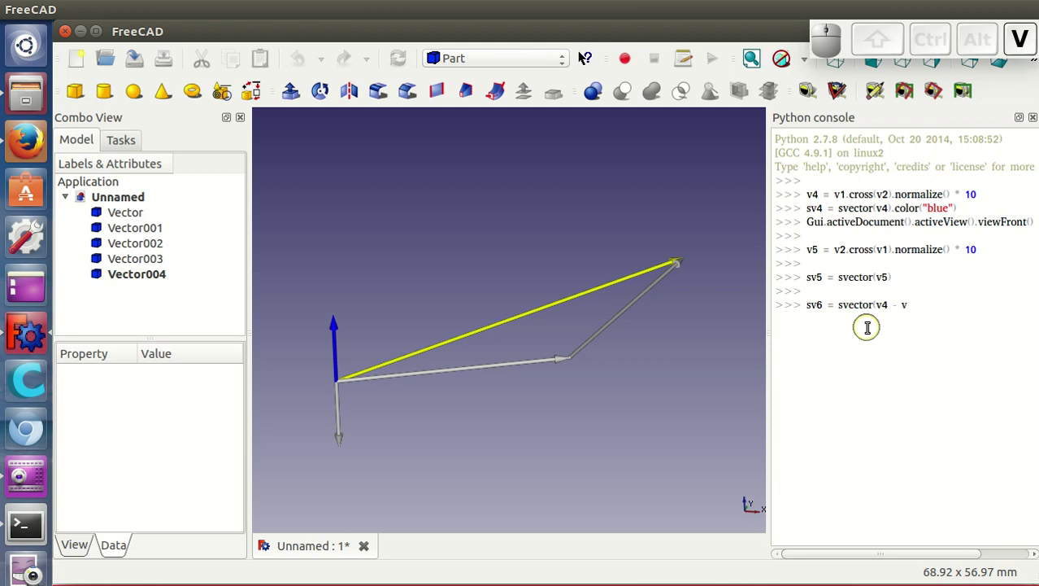
key(shift+9)
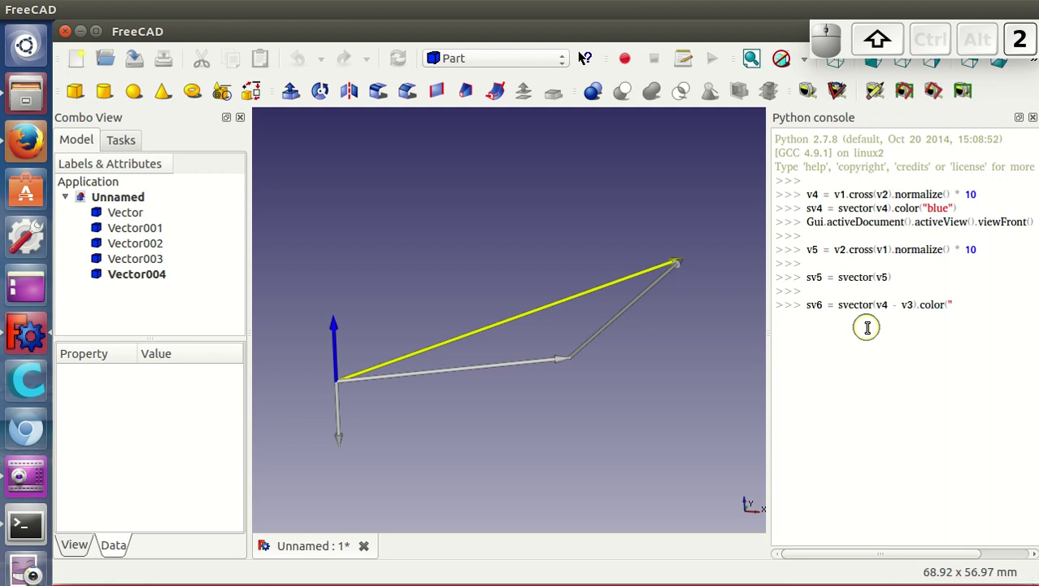
key(shift+Return)
scroll(down, 3)
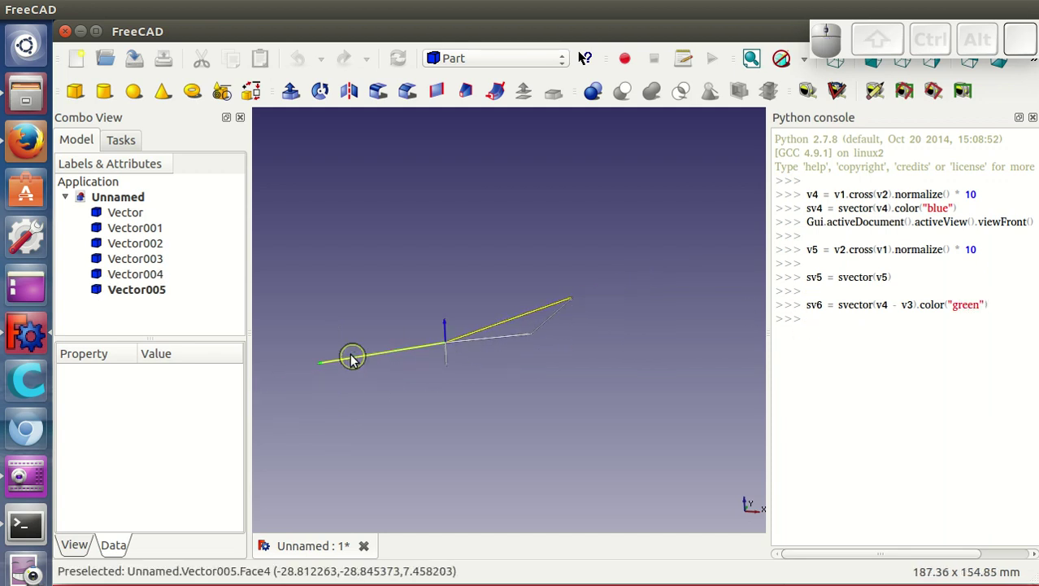
Run sv6.translate(v3) so the green arrow starts at the yellow sum's tip
click(827, 314)
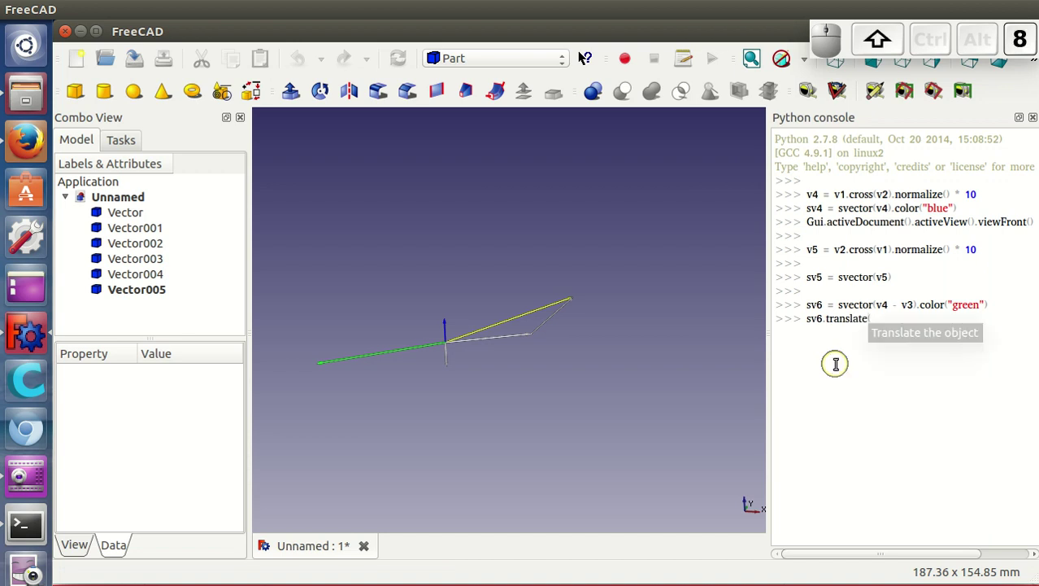
key(shift+BackSpace)
key(shift+9)
key(Return)
scroll(up, 3)
scroll(up, 3)
scroll(down, 3)
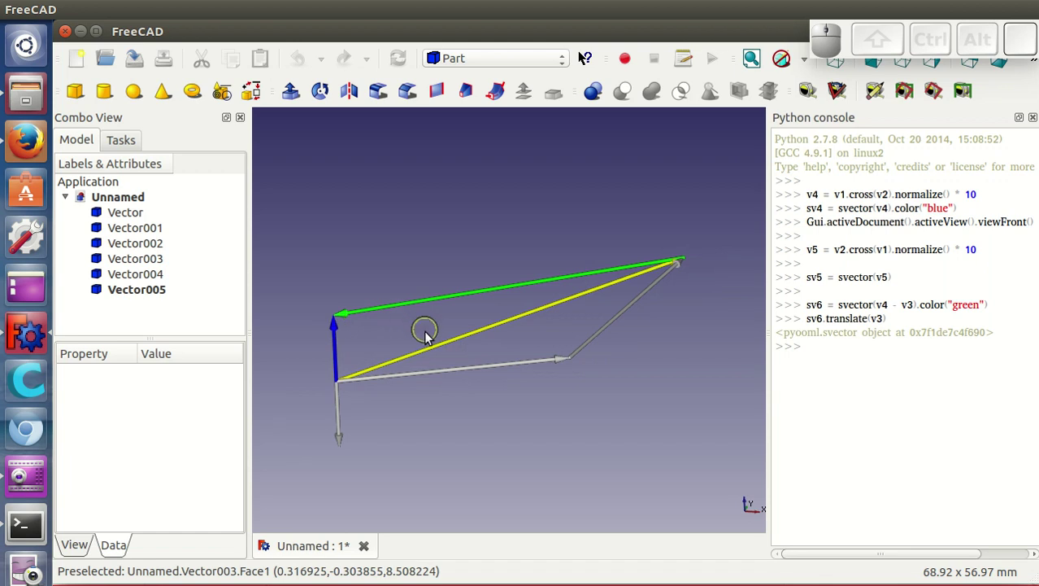
drag(446, 398, 590, 415)
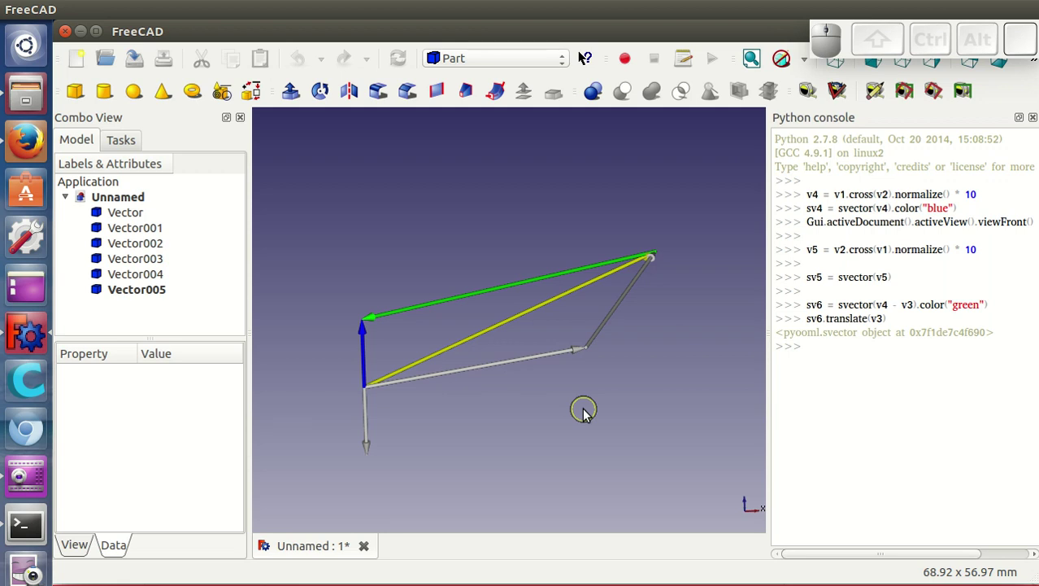
drag(418, 398, 432, 383)
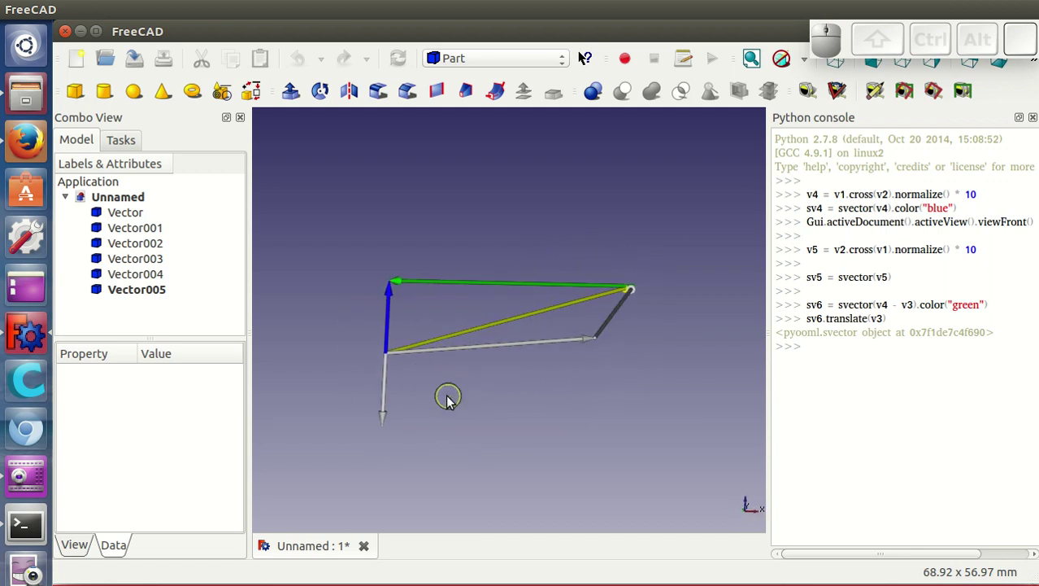
drag(405, 366, 415, 360)
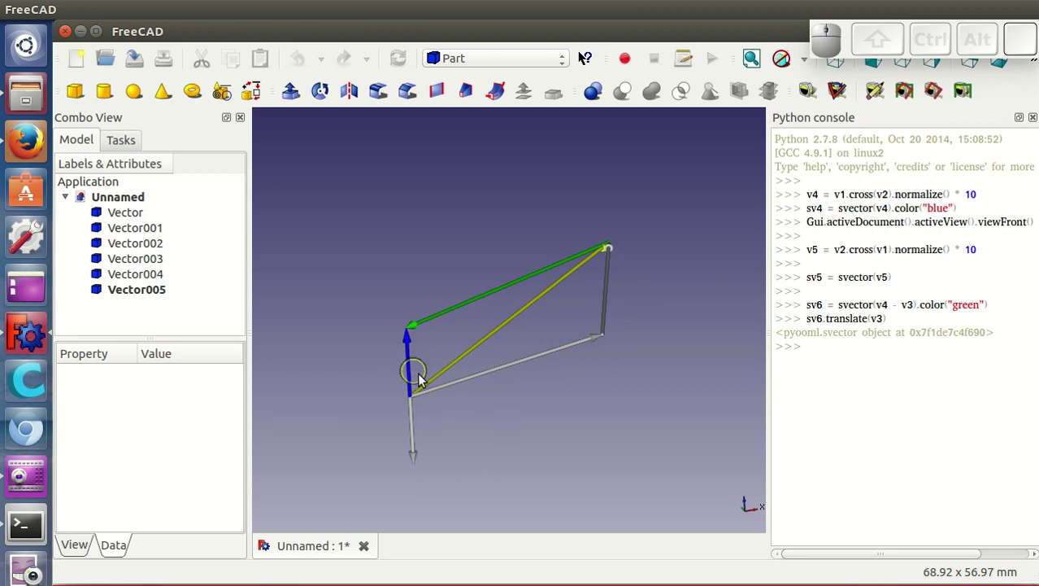
drag(529, 409, 533, 404)
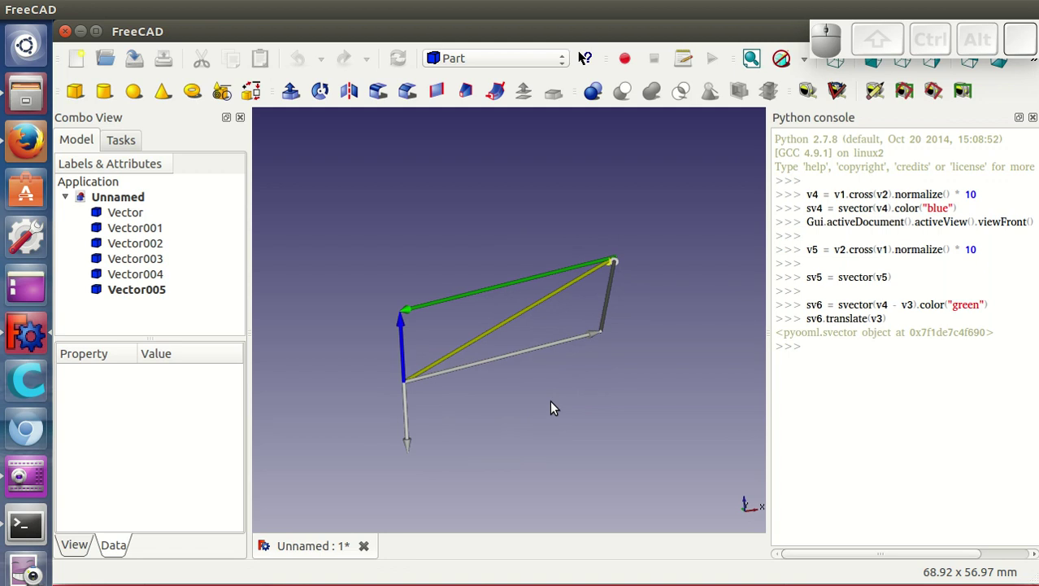